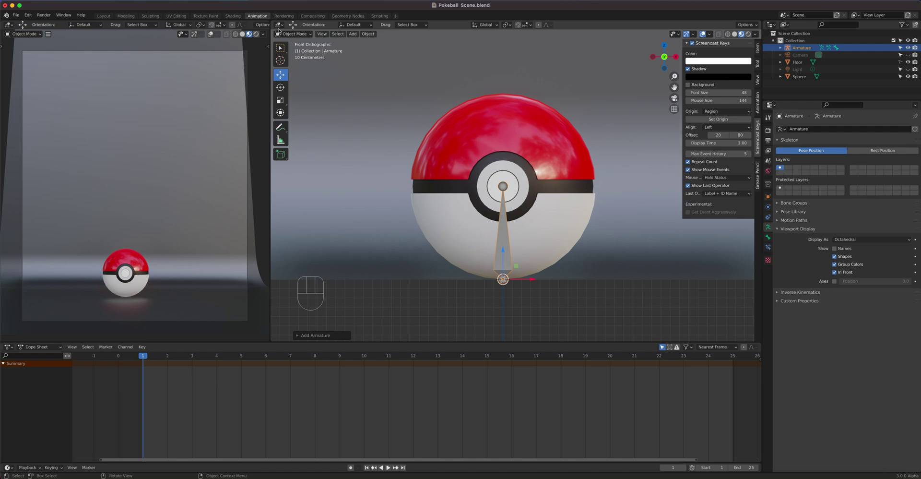
# Move the bone tail up so the bone spans the ball, tail Z at 2 m.
pyautogui.moveTo(293, 36); pyautogui.dragTo(291, 51)
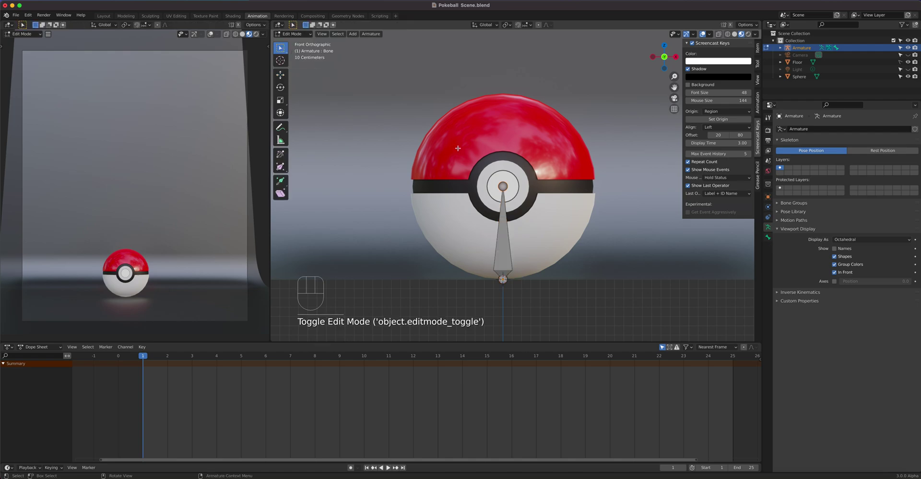
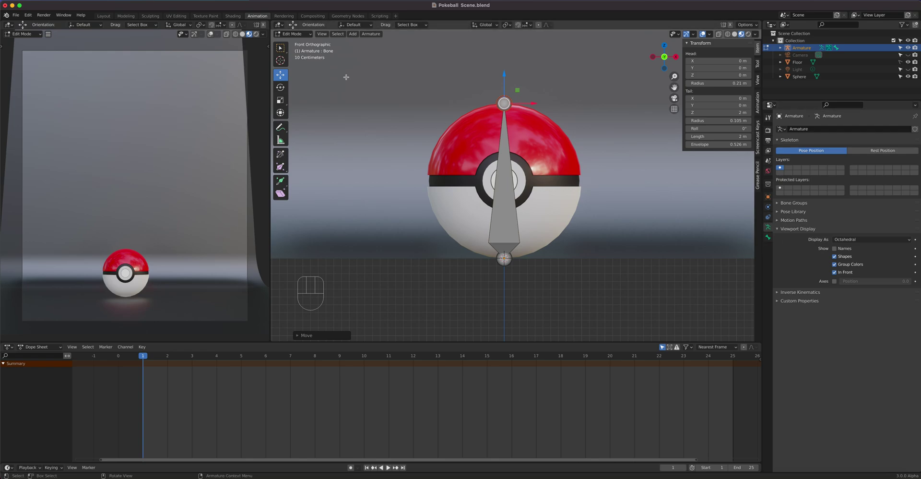
# Parent the renamed Ball Child sphere to the Armature with Ctrl+P, leaving the armature selected.
pyautogui.click(299, 37)
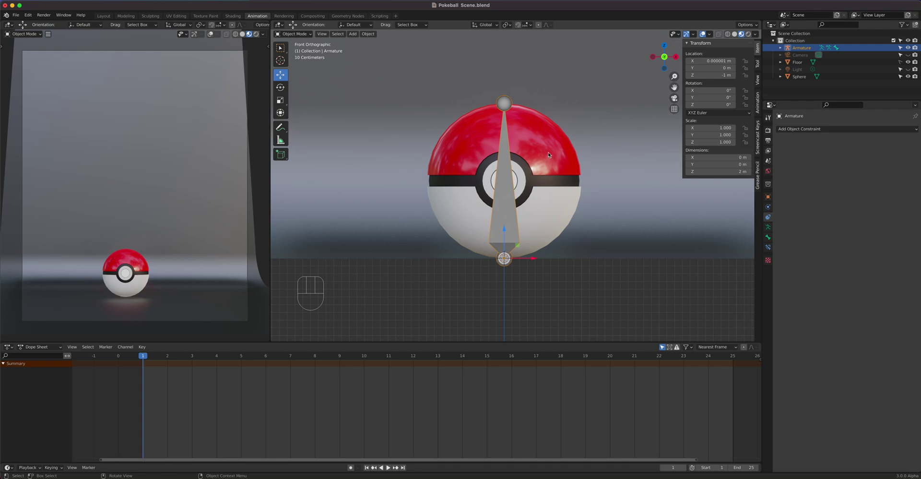
pyautogui.click(550, 152)
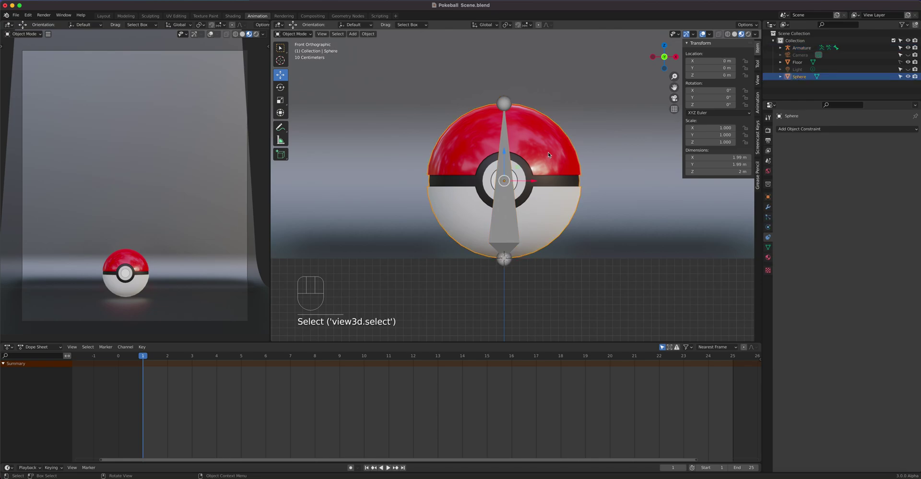
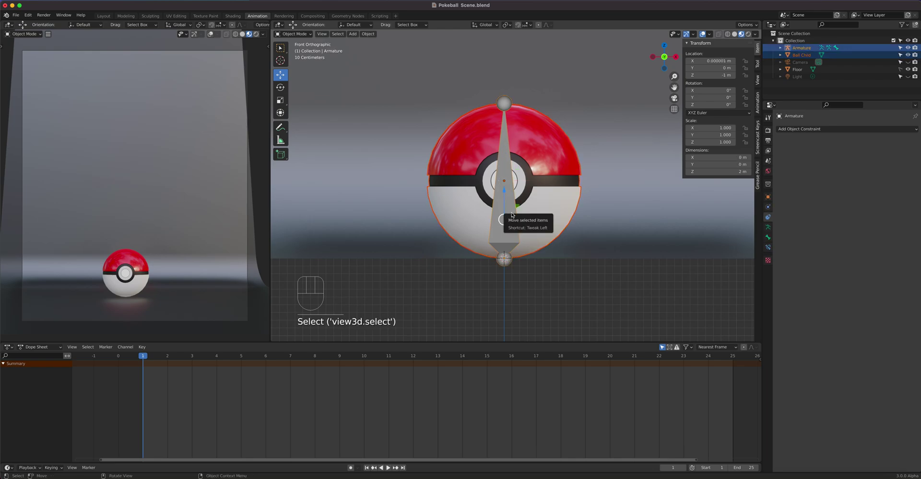
pyautogui.press('ctrl+p')
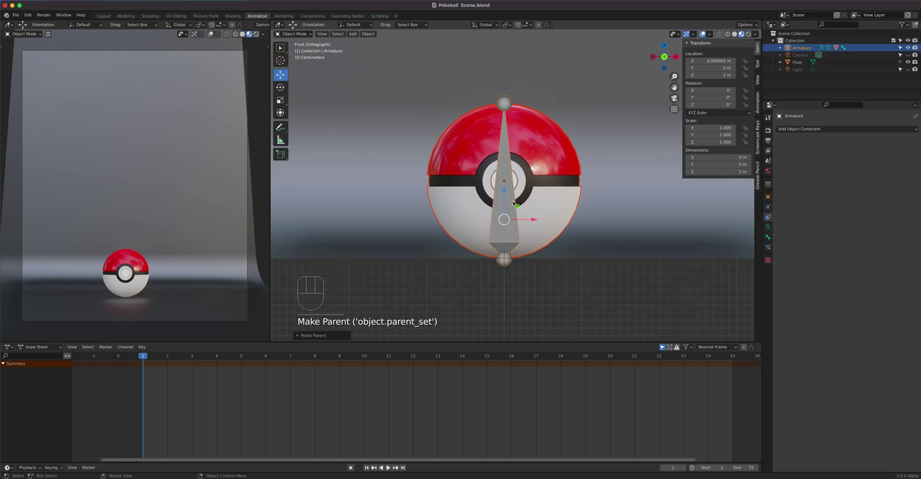
pyautogui.click(515, 203)
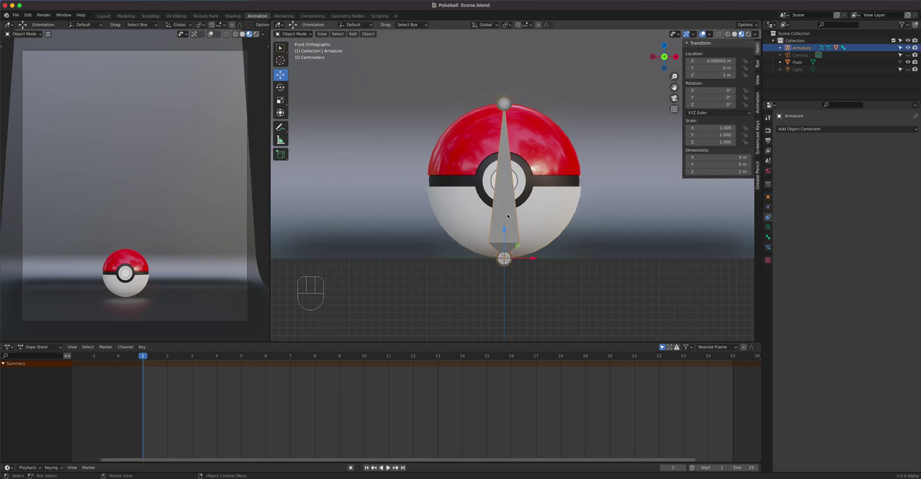
pyautogui.press('g')
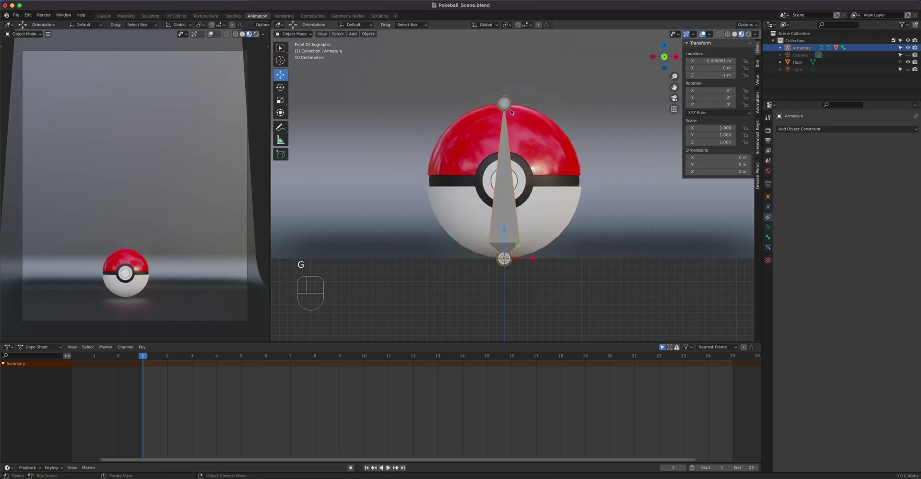
pyautogui.click(509, 105)
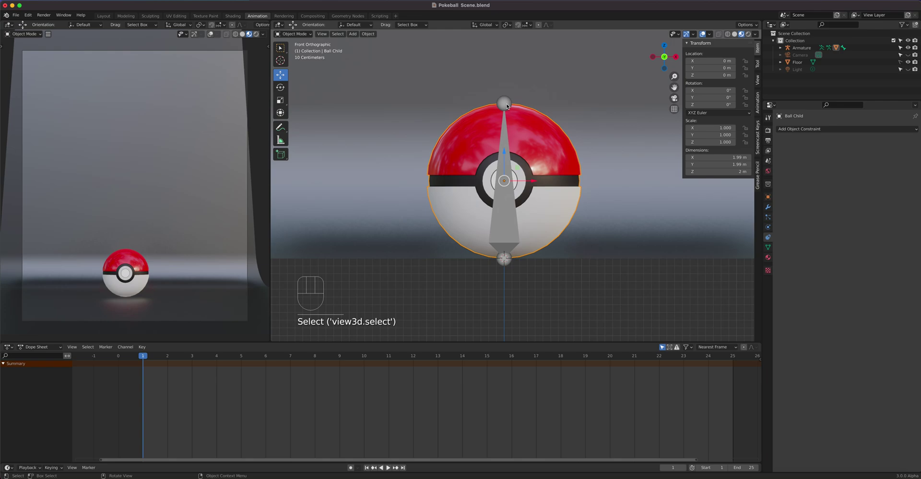
pyautogui.press('g')
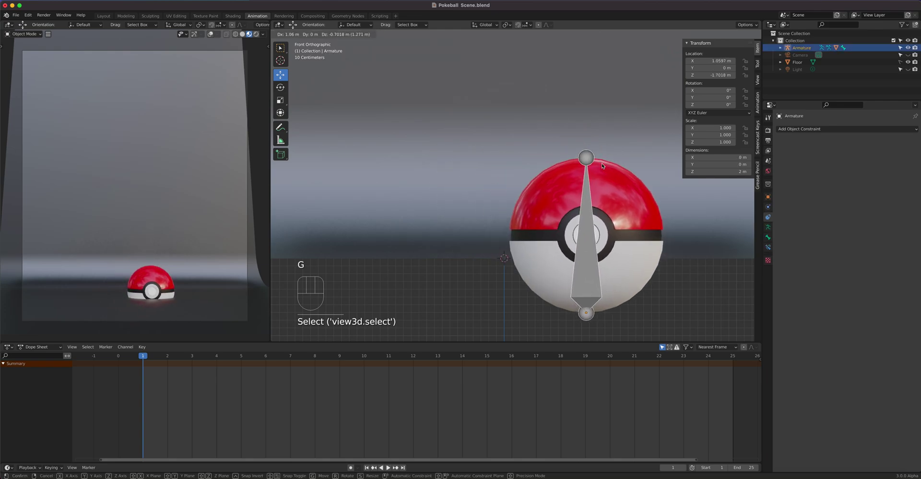
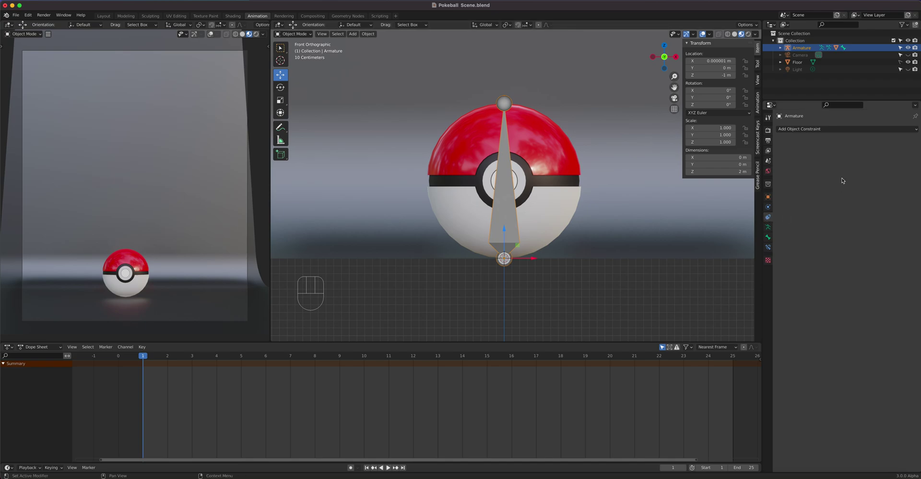
# Add a Maintain Volume constraint with Free Axis Z and test-squash the ball at Scale Z 0.64.
pyautogui.moveTo(835, 128); pyautogui.dragTo(801, 217)
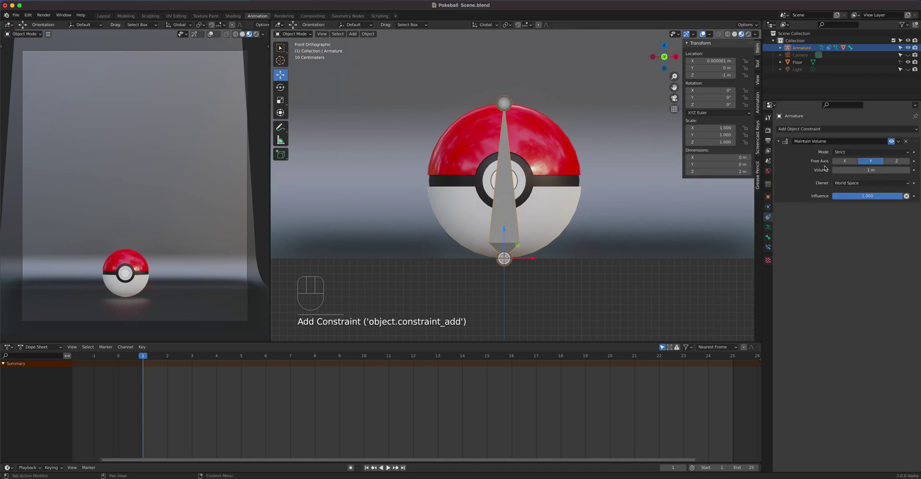
pyautogui.click(901, 164)
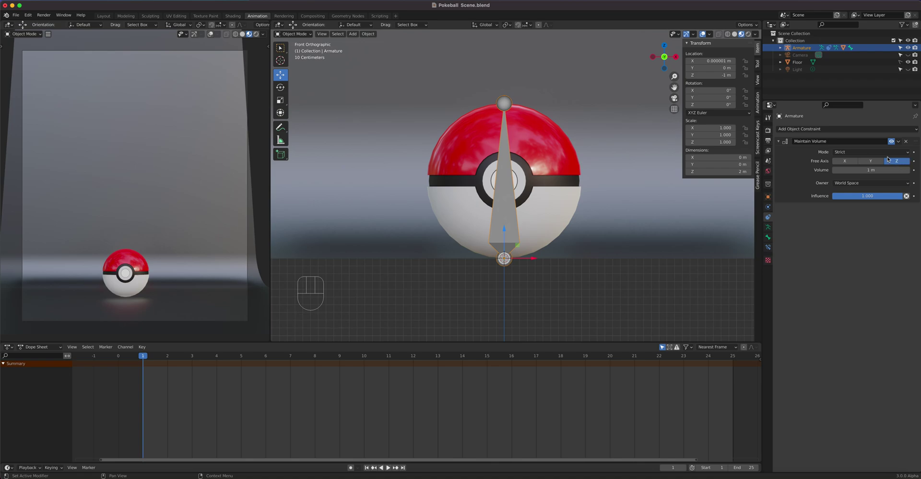
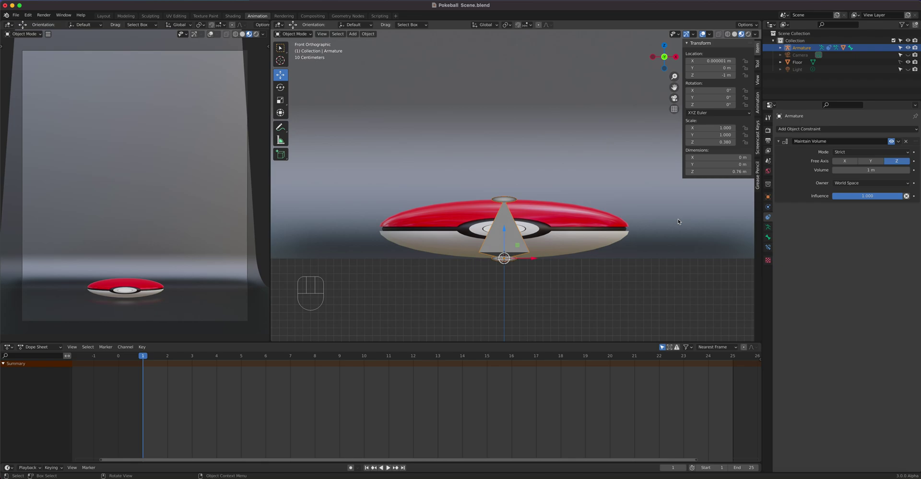
pyautogui.moveTo(625, 240); pyautogui.dragTo(600, 252)
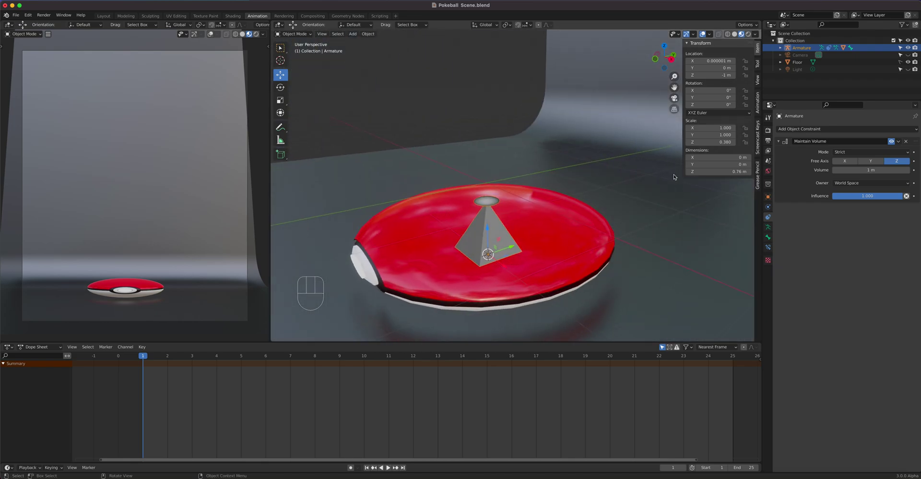
pyautogui.press('super+z')
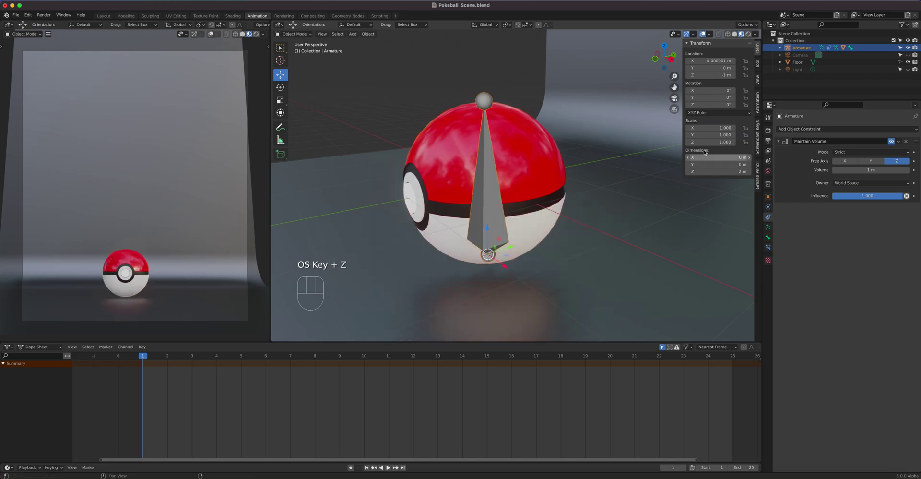
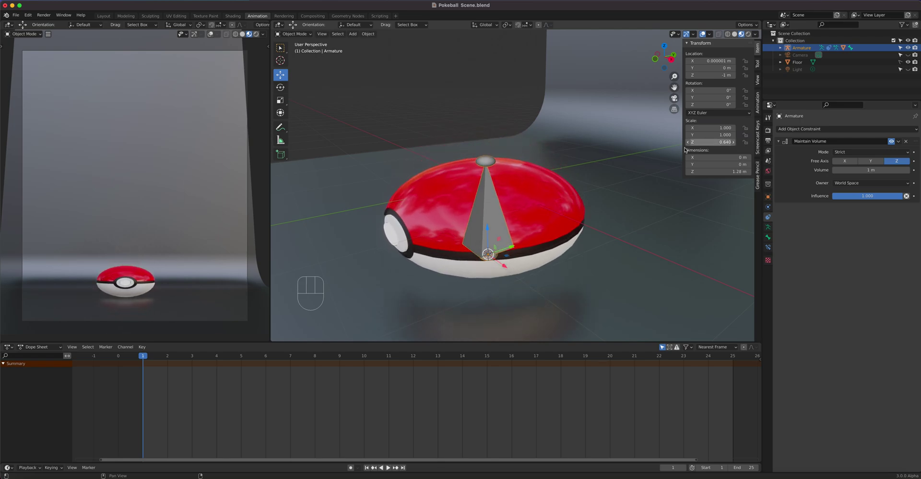
pyautogui.moveTo(547, 147); pyautogui.dragTo(577, 132)
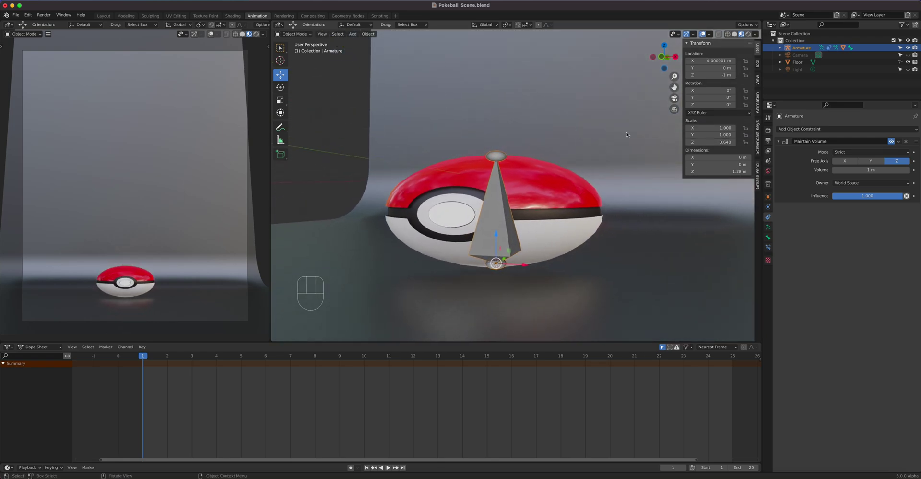
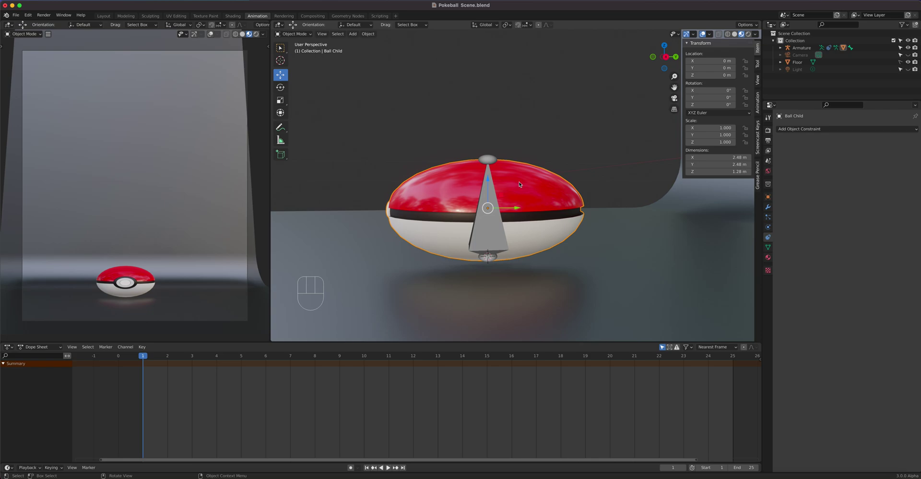
# Reset the armature to full scale and lift it to Z 7 m in front view.
pyautogui.click(491, 234)
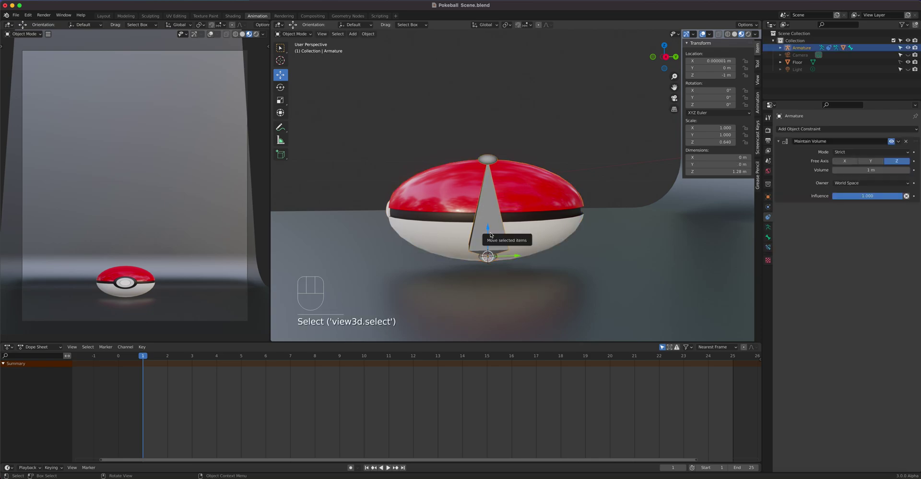
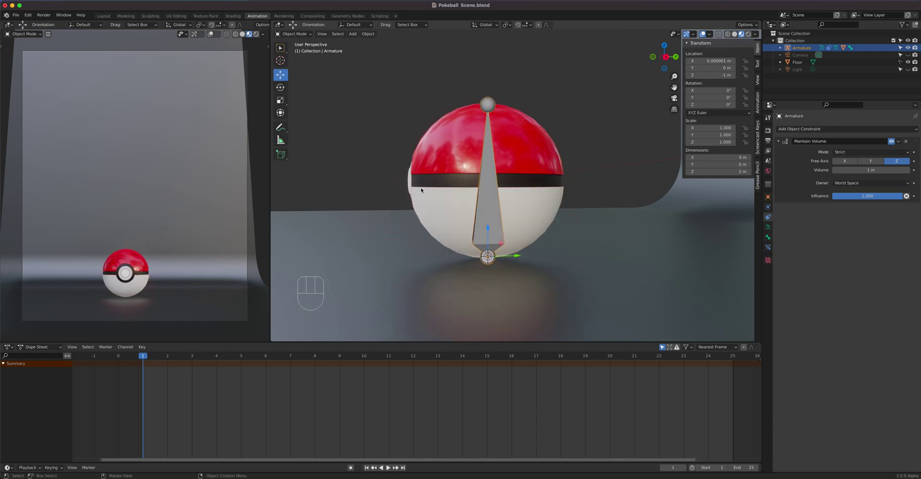
pyautogui.press('KP_1')
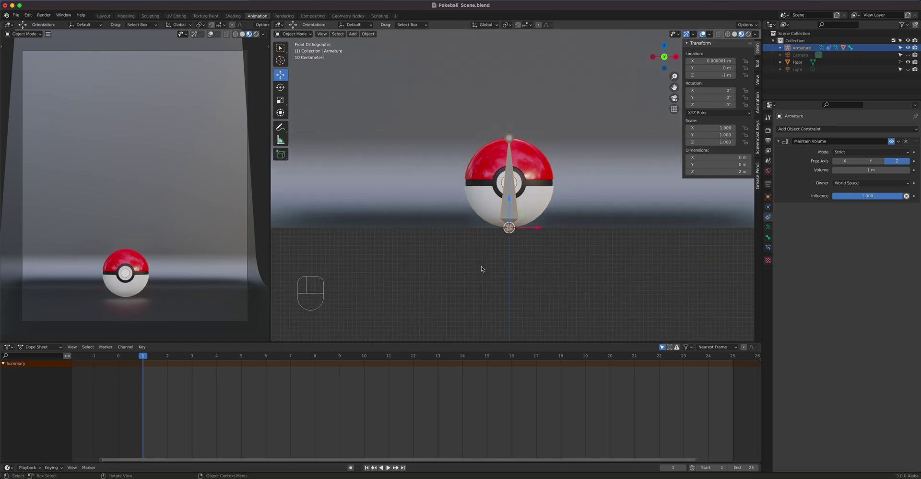
pyautogui.moveTo(538, 254); pyautogui.dragTo(483, 316)
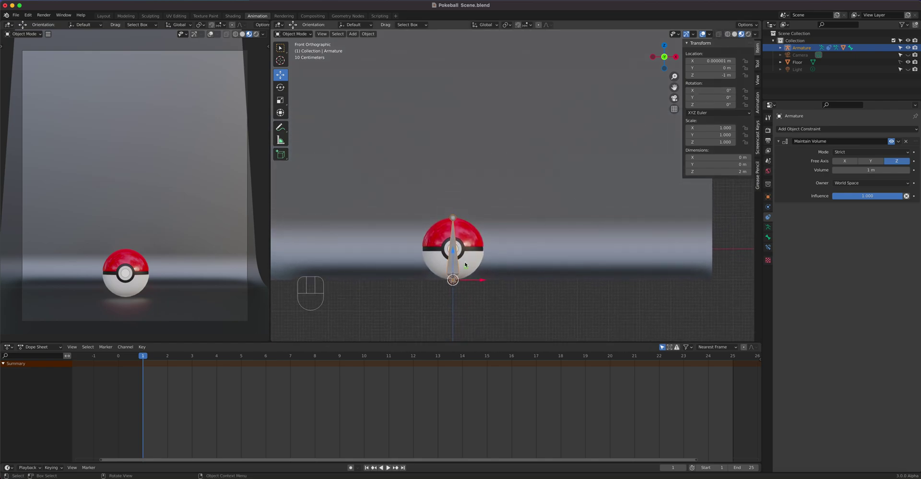
pyautogui.moveTo(521, 262); pyautogui.dragTo(549, 284)
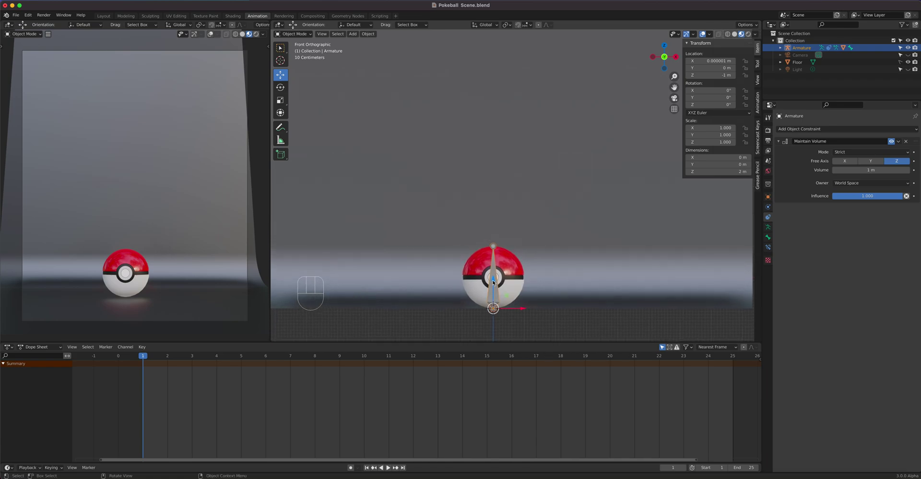
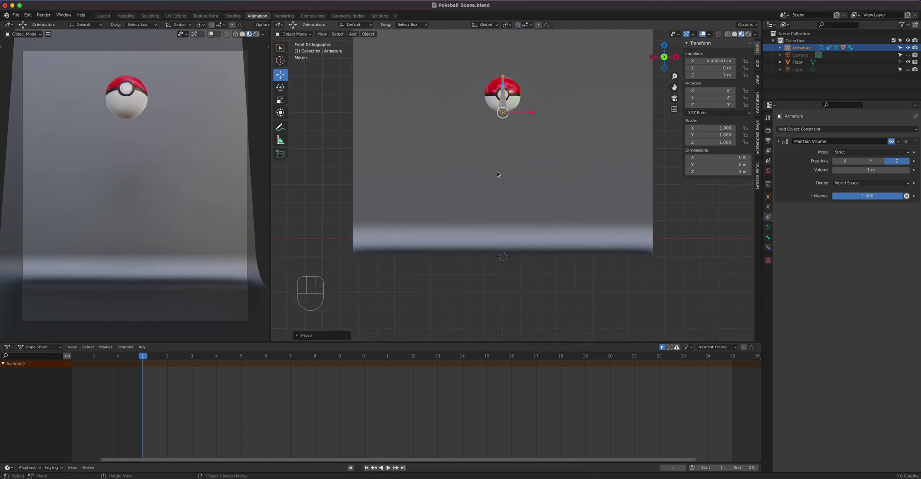
# Keyframe Location Z 1 m at frames 1 and 25 and -1 m at frames 10 and 16, then play the fall.
pyautogui.moveTo(514, 169); pyautogui.dragTo(507, 206)
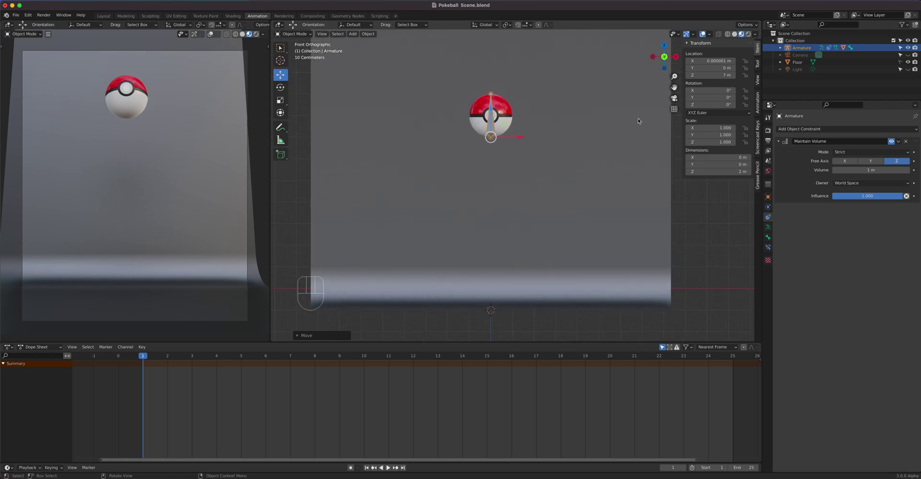
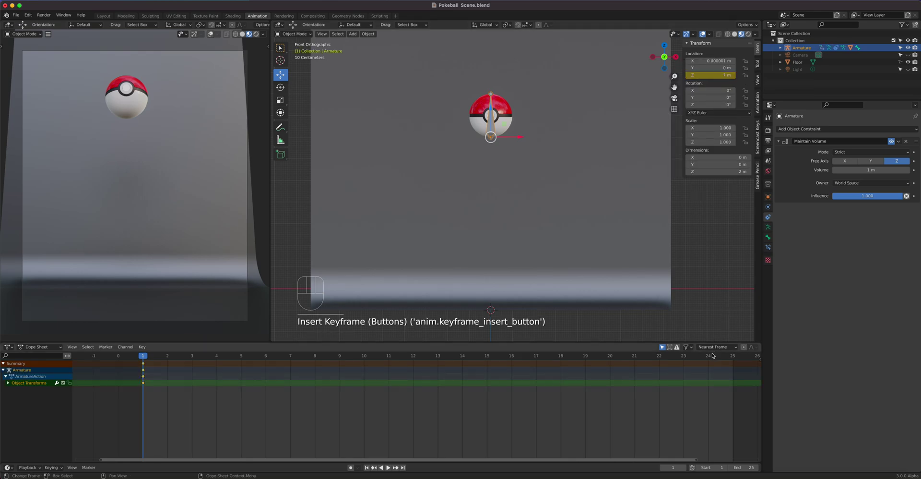
pyautogui.click(733, 355)
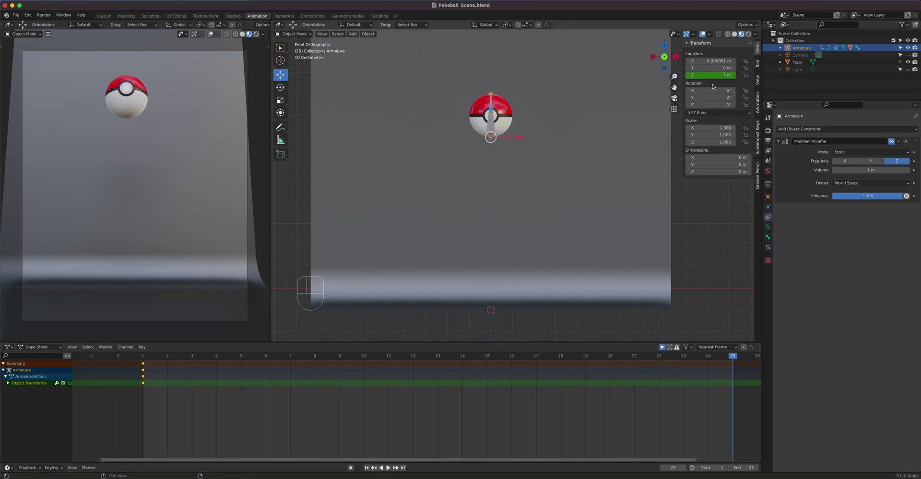
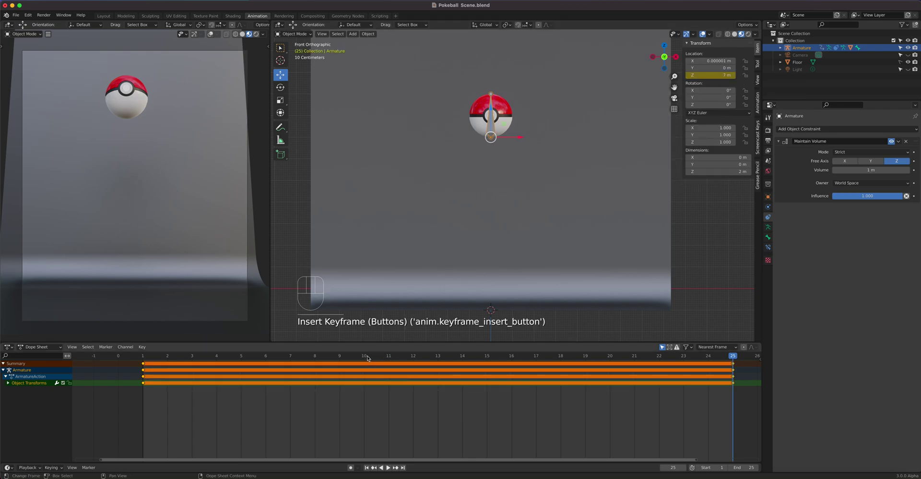
pyautogui.click(368, 356)
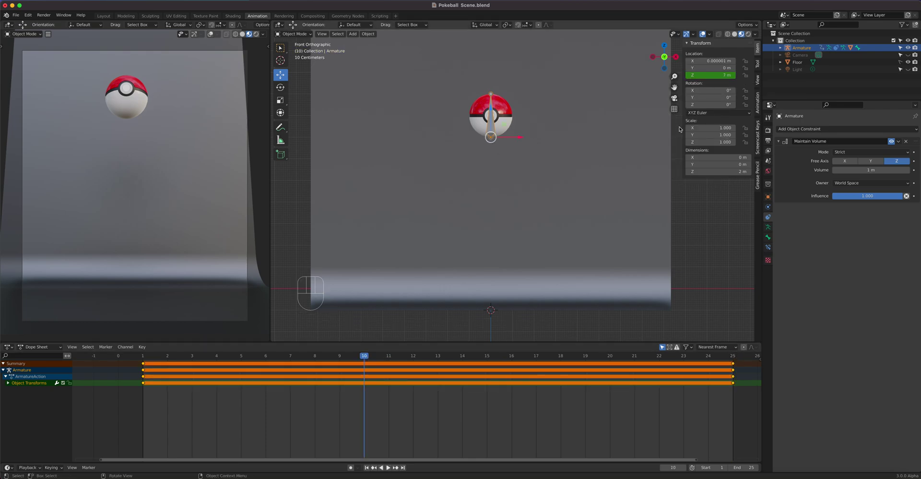
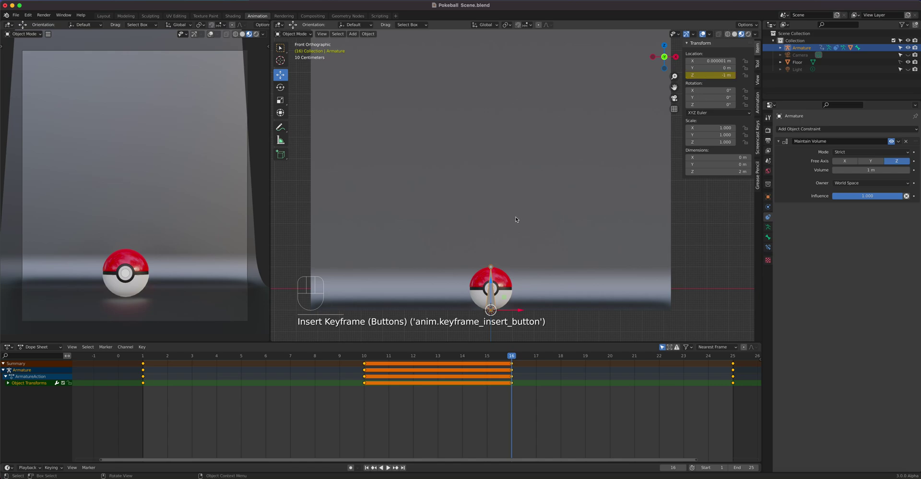
pyautogui.press('space')
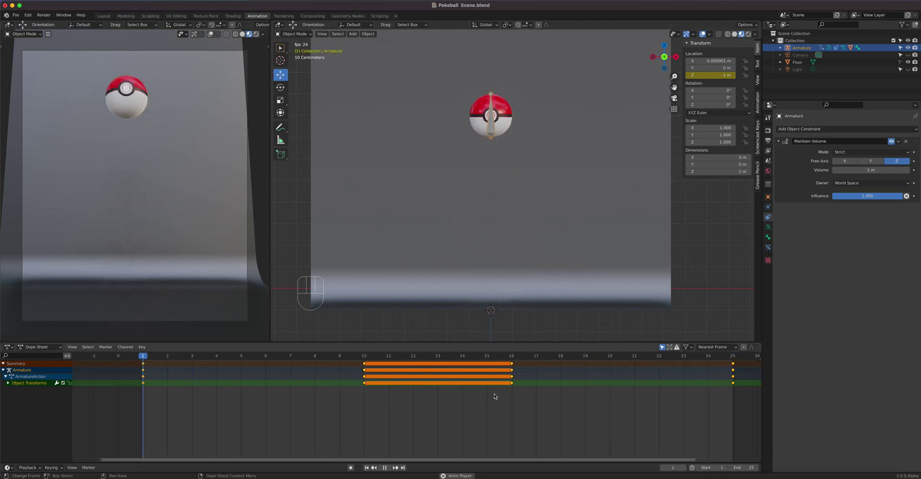
pyautogui.press('space')
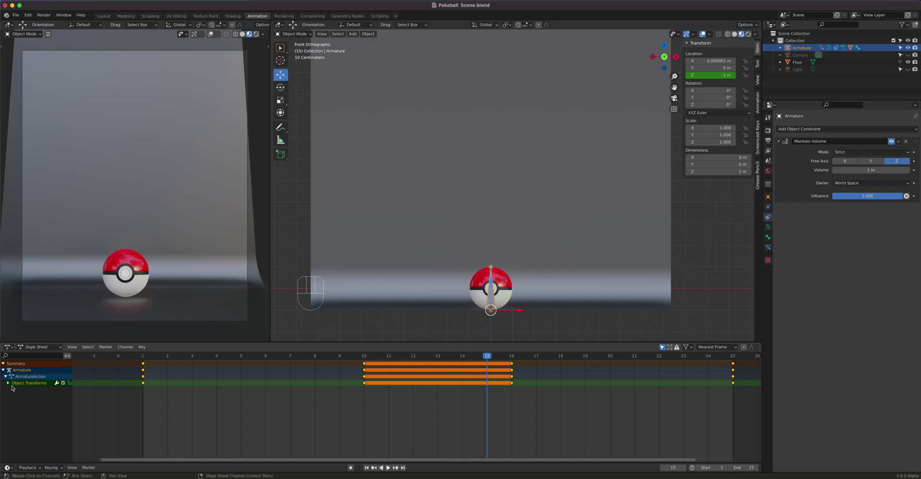
# In the Graph Editor set the floor keyframes' handles to Vector for a sharp corner.
pyautogui.moveTo(10, 350); pyautogui.dragTo(106, 383)
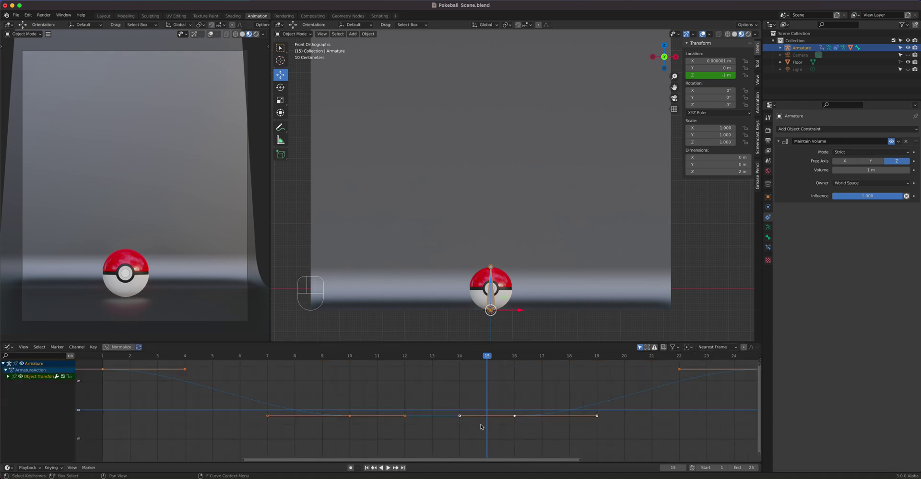
pyautogui.click(533, 440)
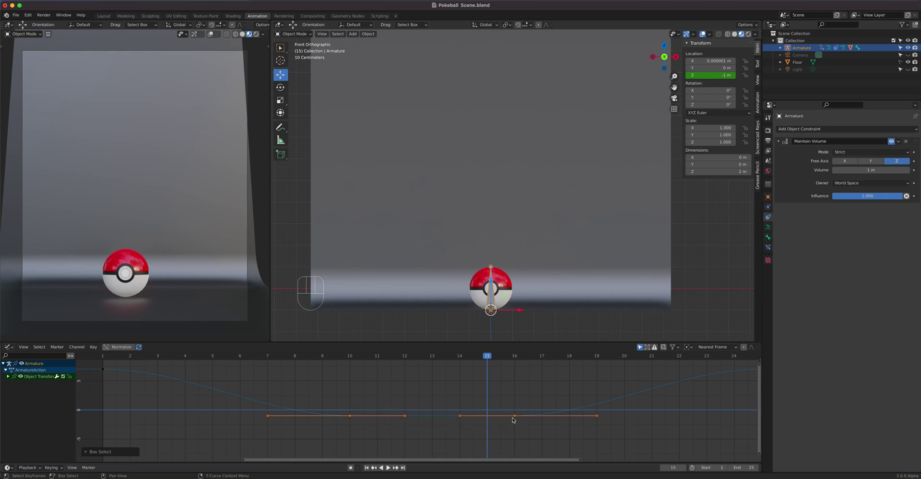
pyautogui.press('v')
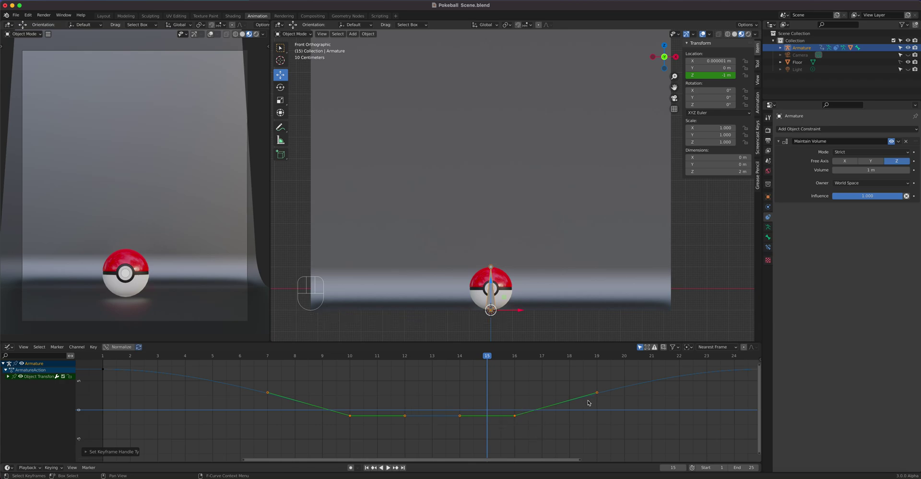
pyautogui.moveTo(526, 427); pyautogui.dragTo(512, 414)
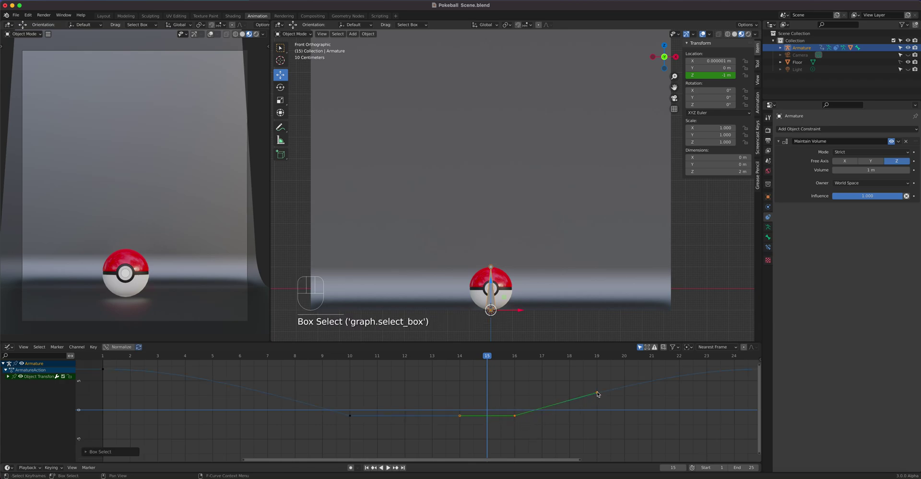
pyautogui.moveTo(591, 384); pyautogui.dragTo(607, 410)
pyautogui.press('KP_Decimal')
# Raise the handles before and after floor contact to steepen the fall and rise, then play back.
pyautogui.click(542, 409)
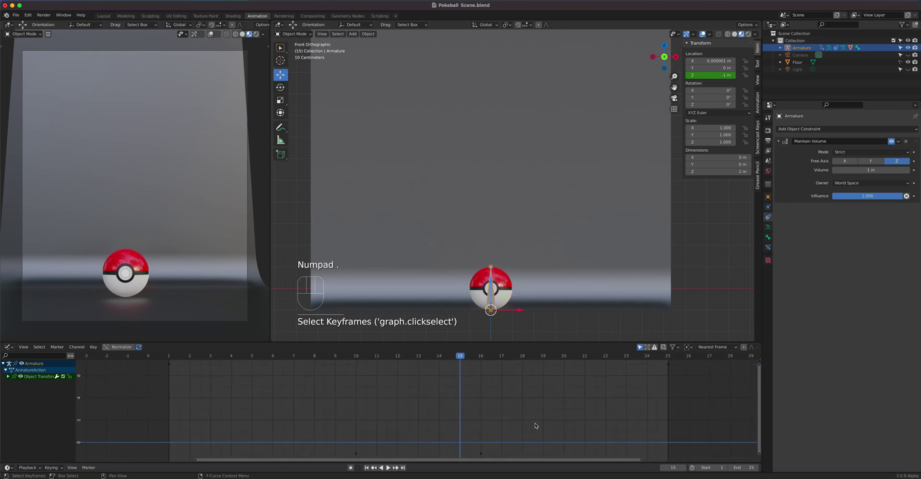
pyautogui.click(482, 455)
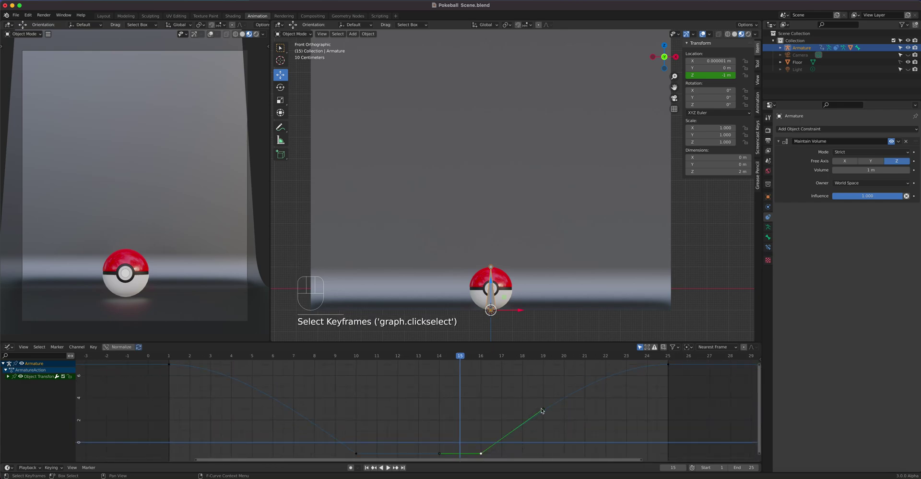
pyautogui.click(543, 409)
pyautogui.press('g')
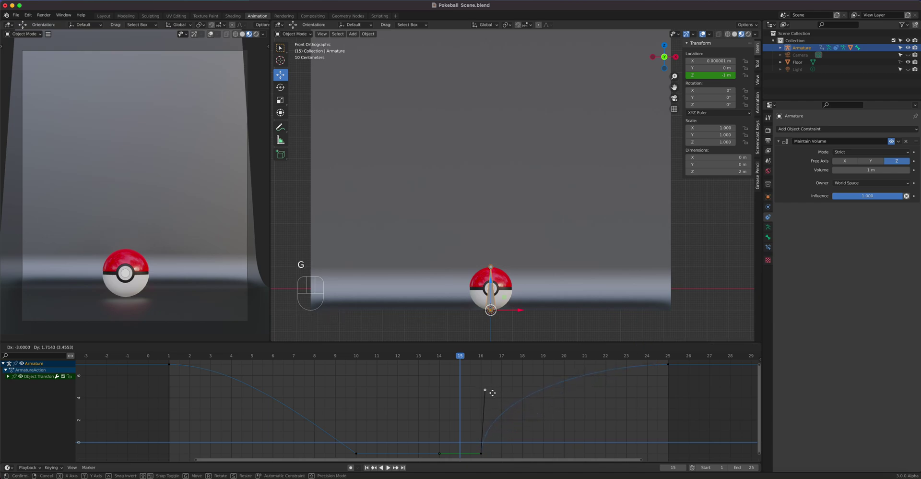
pyautogui.click(356, 454)
pyautogui.click(295, 408)
pyautogui.press('g')
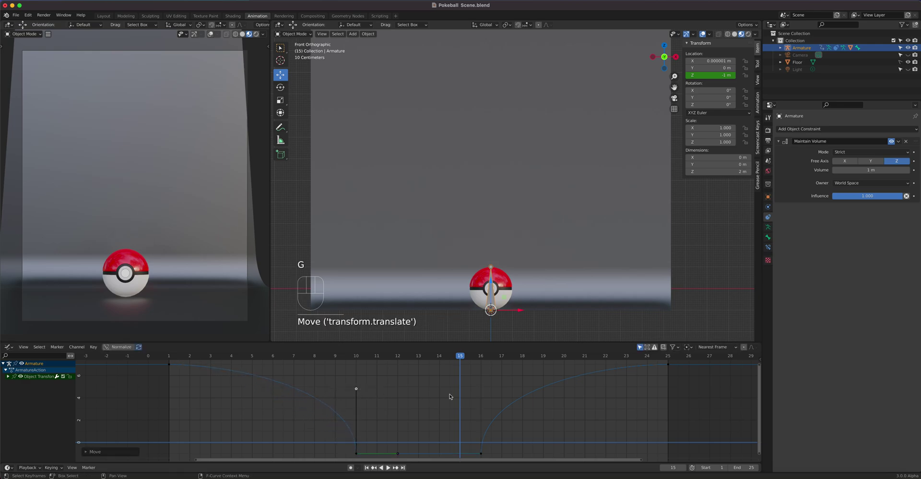
pyautogui.press('space')
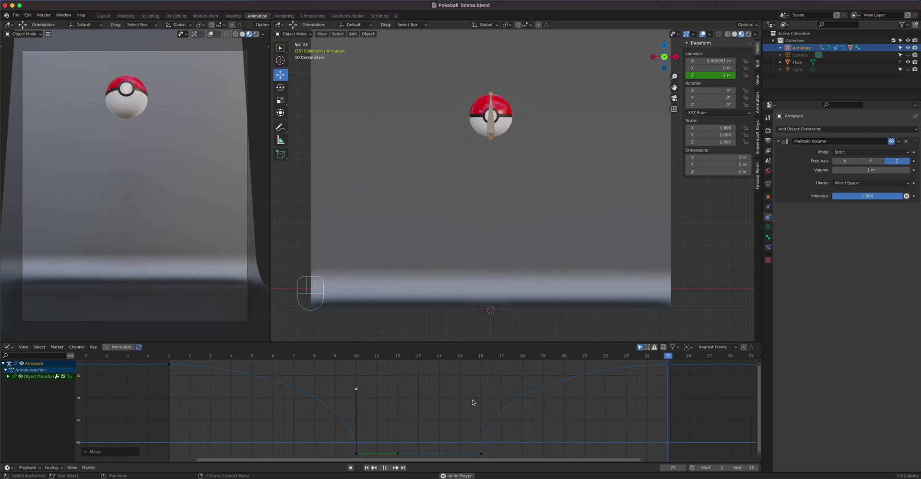
pyautogui.press('space')
# Key Scale Z 1.0 at frames 10 and 16 and 0.5 at frame 13 in the Dope Sheet.
pyautogui.click(358, 357)
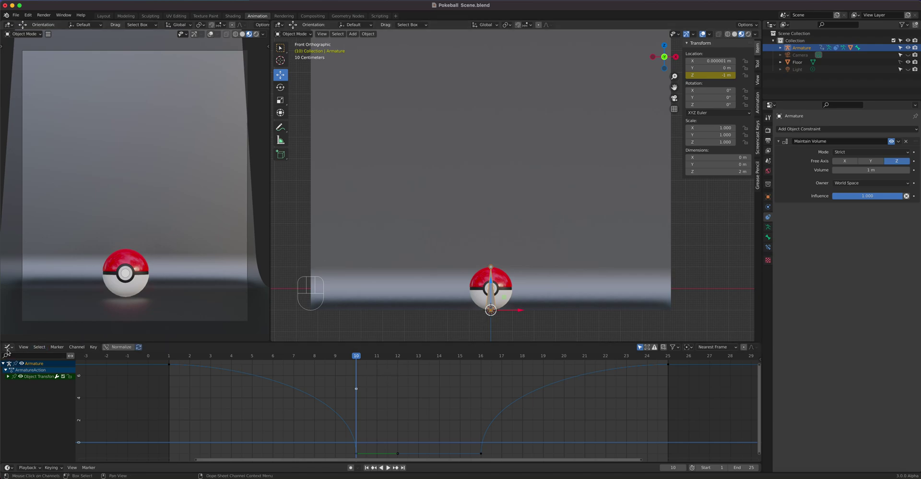
pyautogui.moveTo(9, 349); pyautogui.dragTo(51, 349)
pyautogui.moveTo(11, 348); pyautogui.dragTo(115, 370)
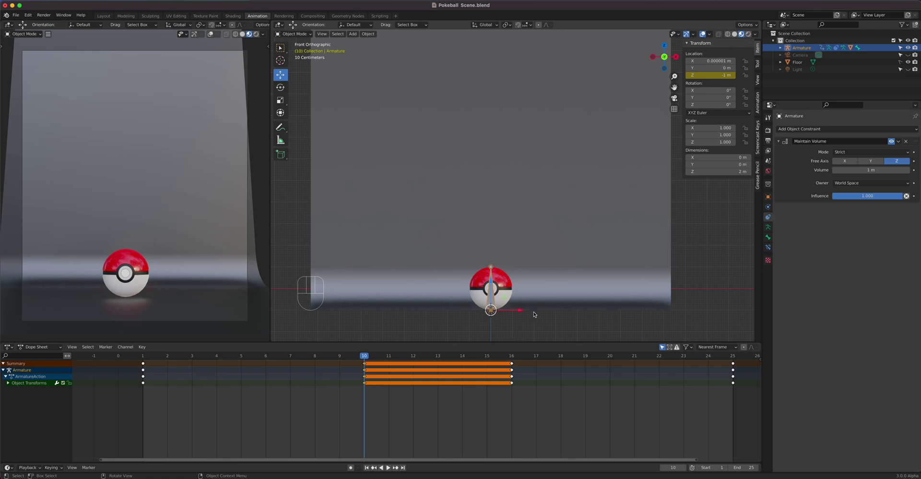
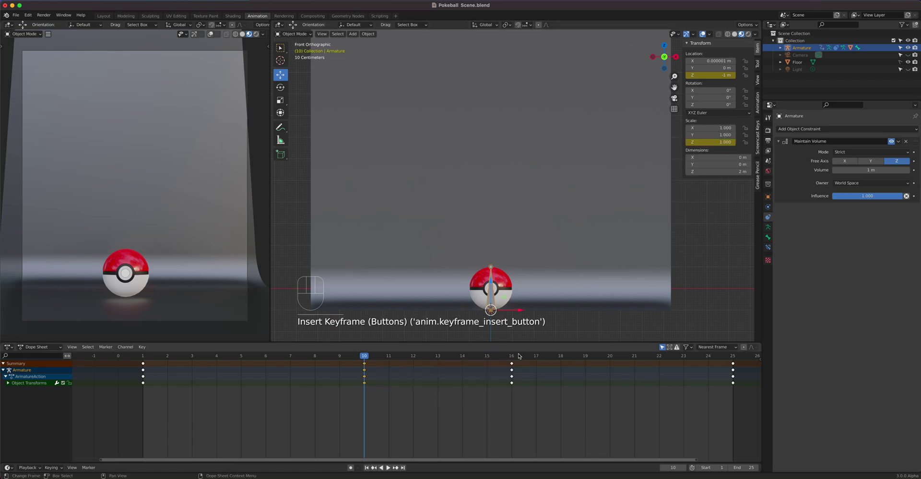
pyautogui.click(514, 358)
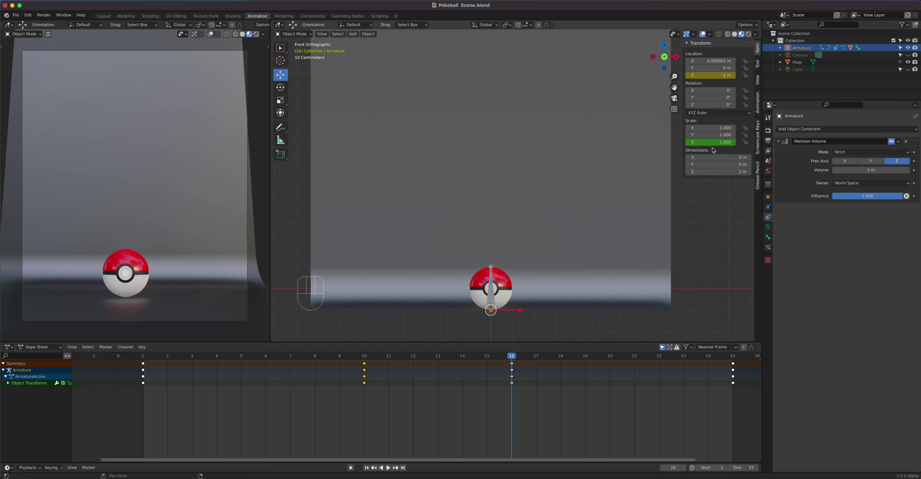
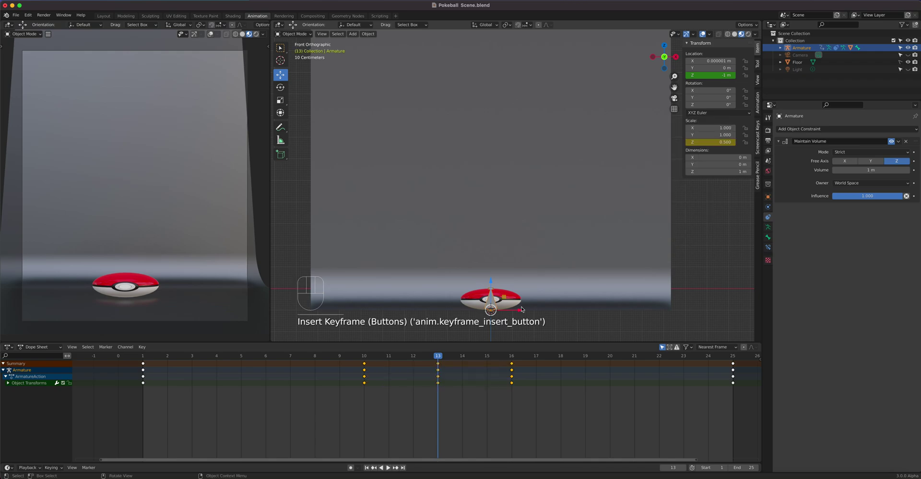
# Check frames 7 and 10, then key the armature at about 4.5 m on Z at frame 19.
pyautogui.press('space')
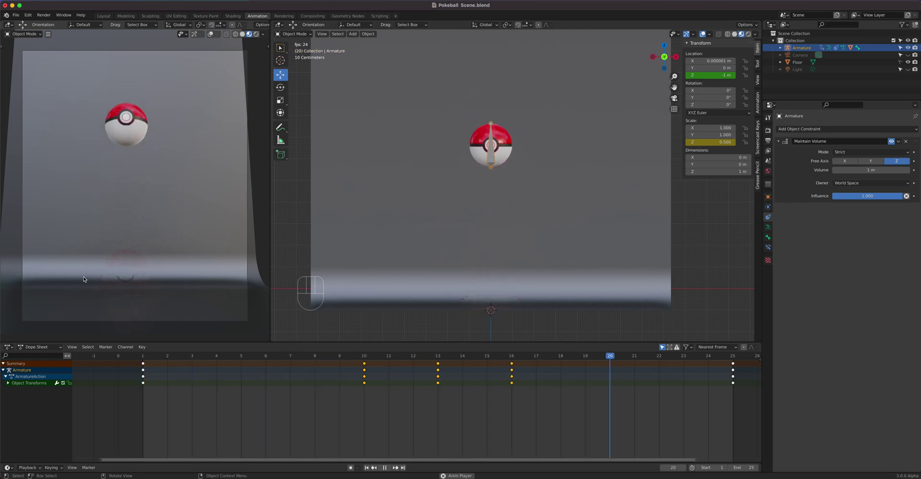
pyautogui.press('space')
pyautogui.moveTo(368, 356); pyautogui.dragTo(409, 342)
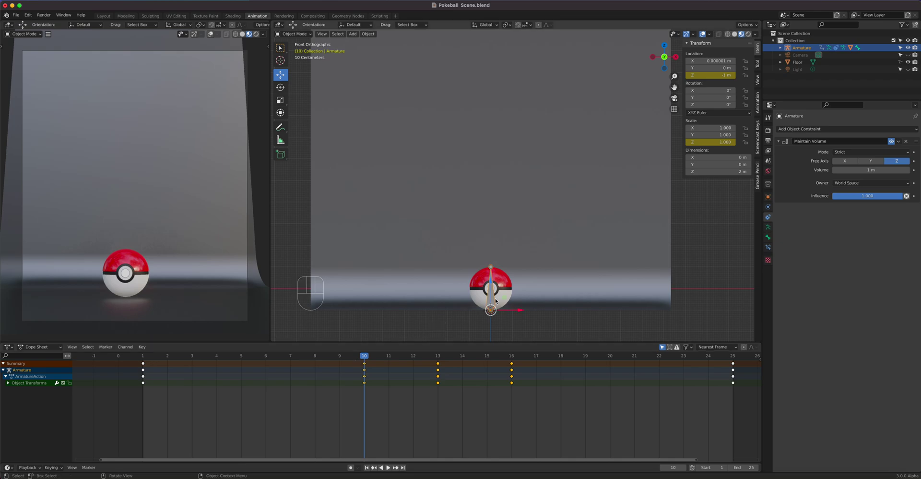
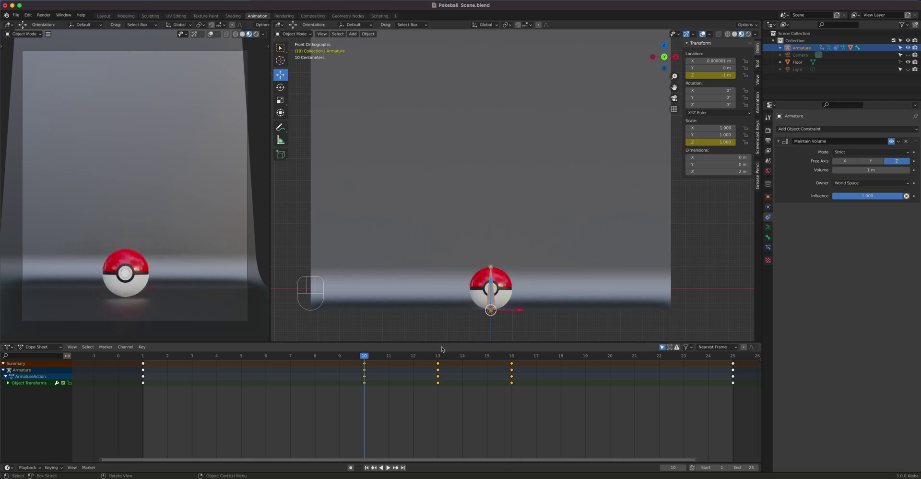
pyautogui.moveTo(364, 356); pyautogui.dragTo(290, 357)
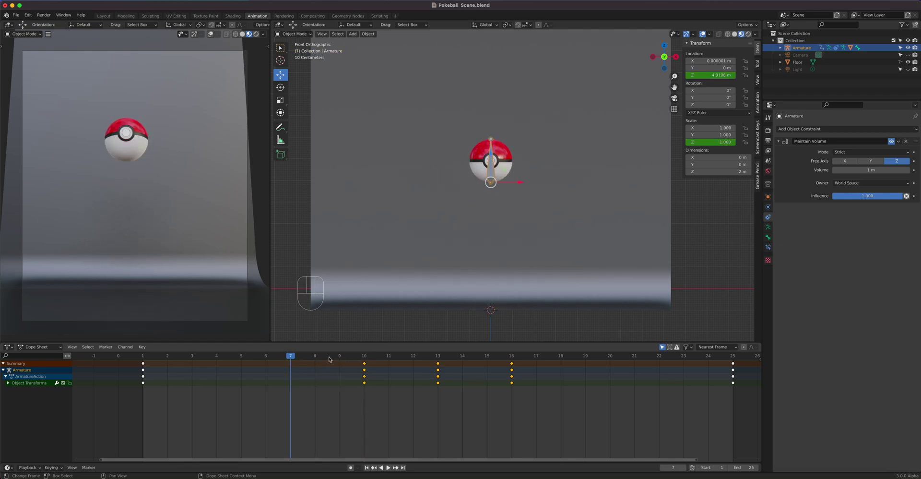
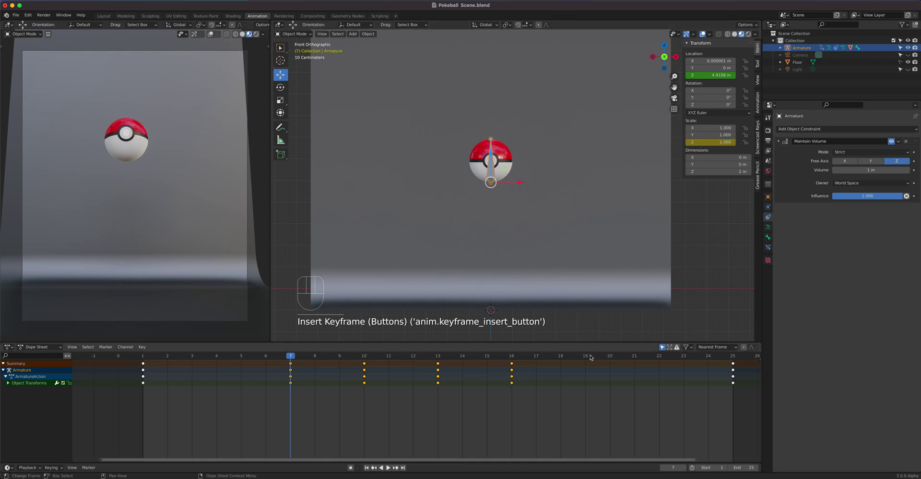
pyautogui.click(590, 357)
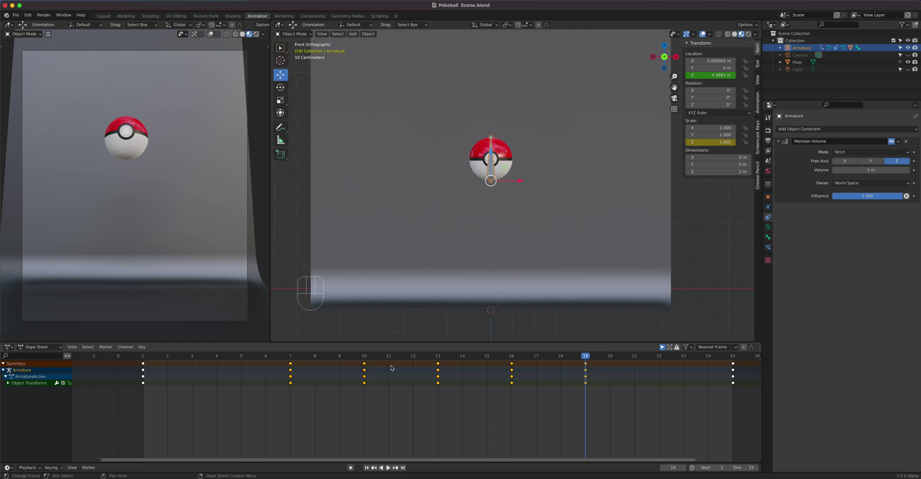
pyautogui.moveTo(365, 357); pyautogui.dragTo(409, 352)
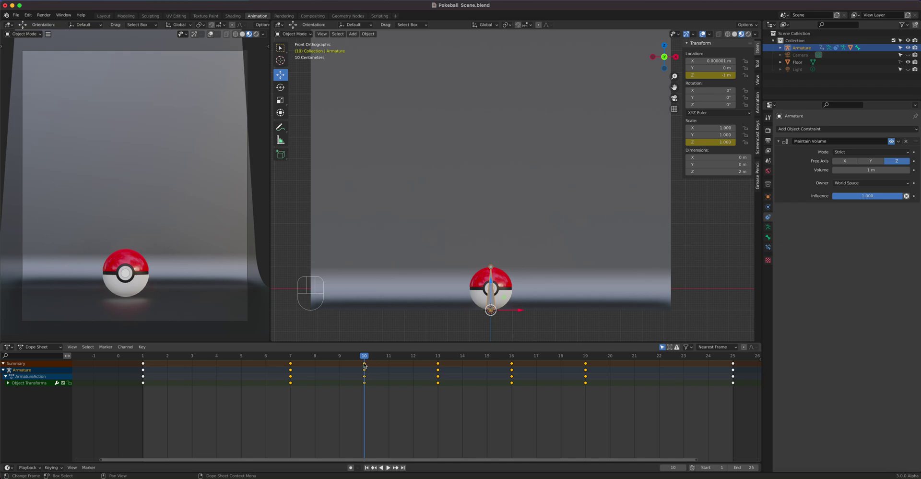
# Key Scale Z 1.5 at the frame-10 floor contact, play back and inspect the frame-16 landing.
pyautogui.moveTo(366, 356); pyautogui.dragTo(285, 354)
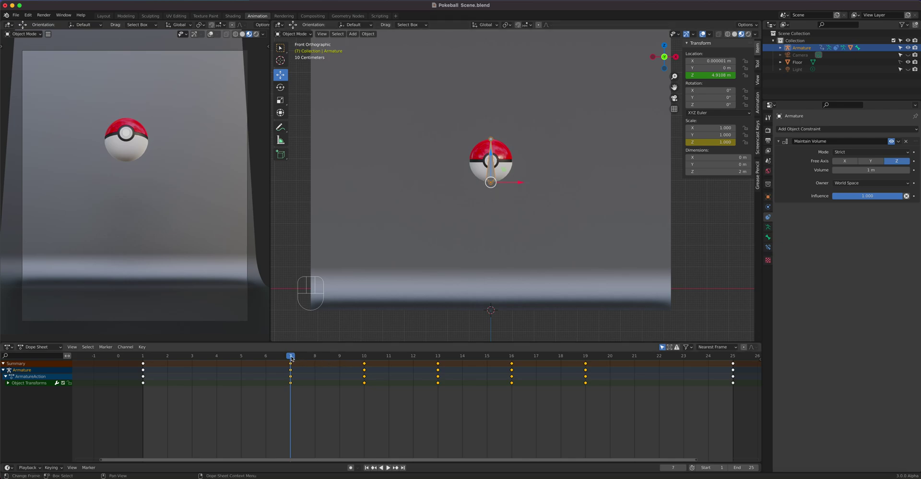
pyautogui.moveTo(293, 357); pyautogui.dragTo(424, 332)
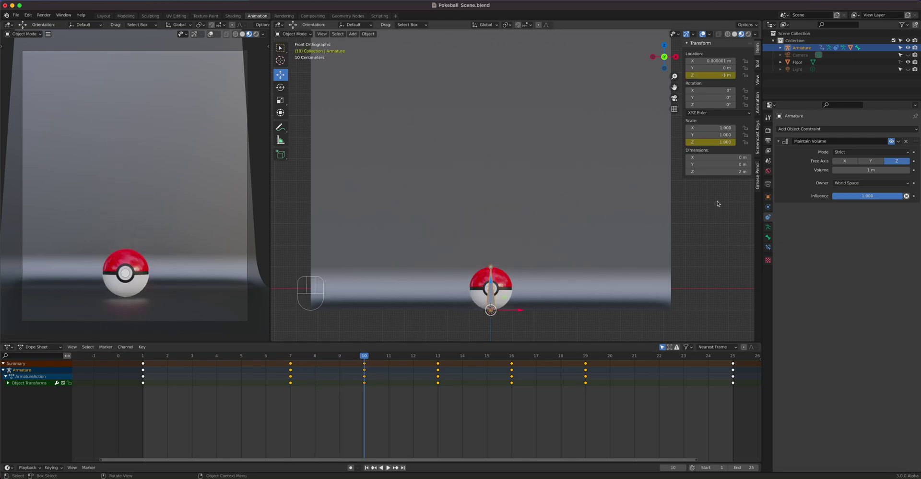
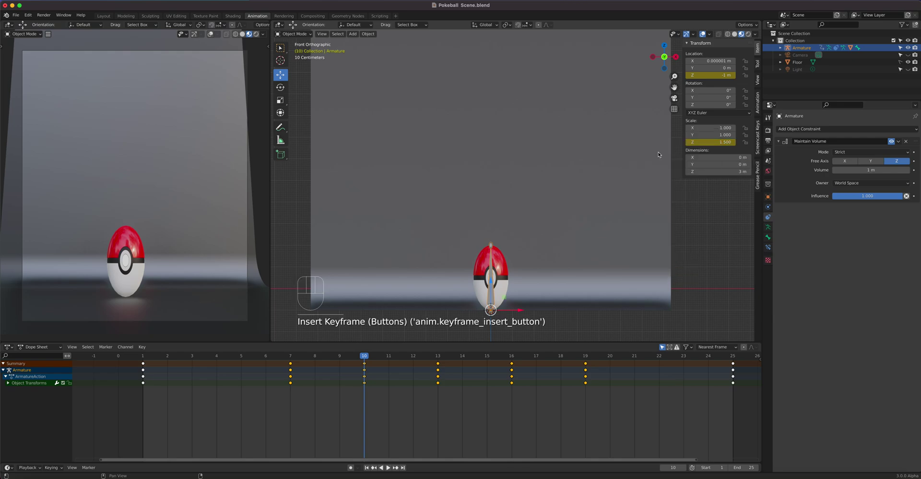
pyautogui.moveTo(362, 356); pyautogui.dragTo(298, 368)
pyautogui.press('space')
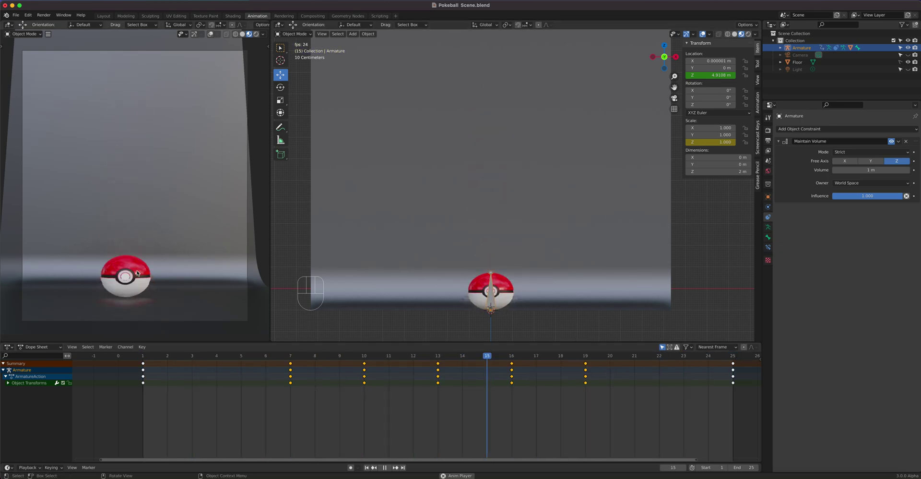
pyautogui.press('space')
pyautogui.moveTo(370, 356); pyautogui.dragTo(517, 370)
pyautogui.moveTo(514, 360); pyautogui.dragTo(512, 365)
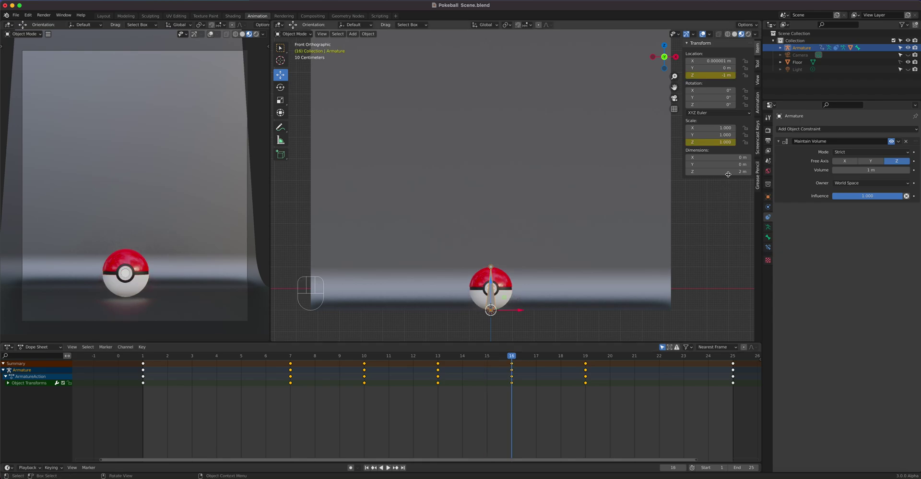
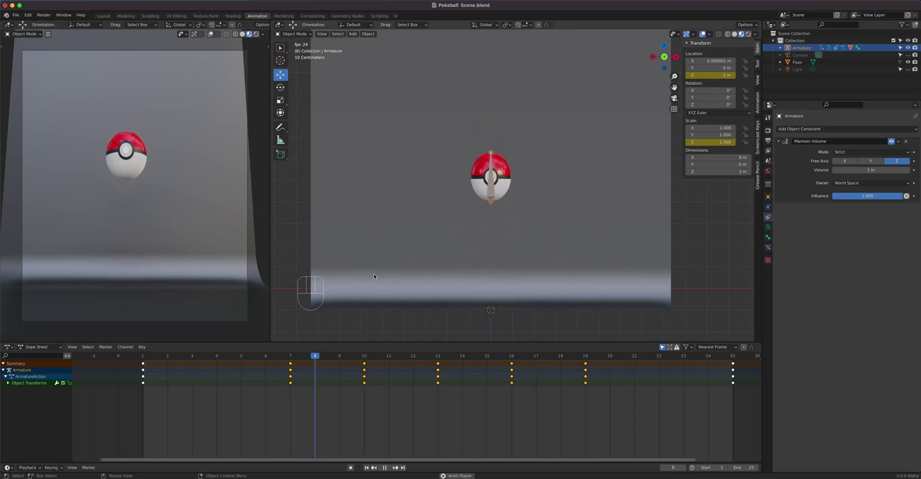
# Shift the frame-7 high-point keys earlier to frame 5.
pyautogui.press('space')
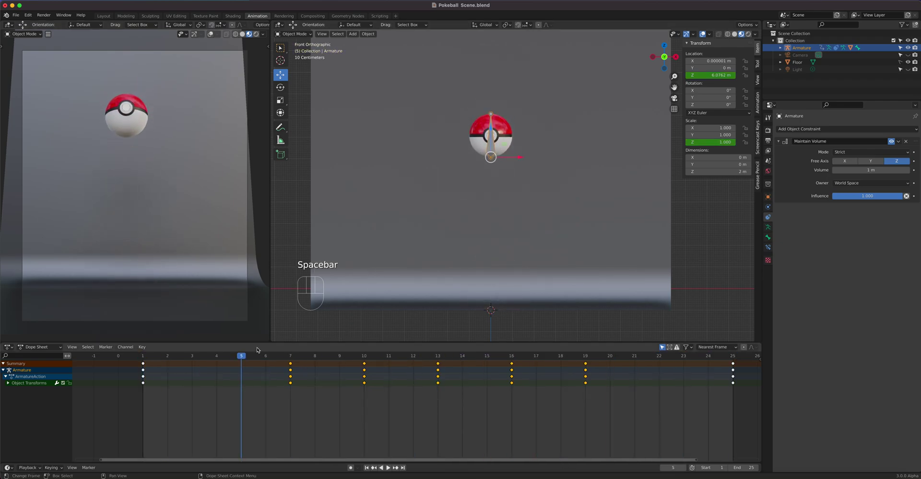
pyautogui.moveTo(246, 355); pyautogui.dragTo(292, 389)
pyautogui.moveTo(305, 399); pyautogui.dragTo(281, 360)
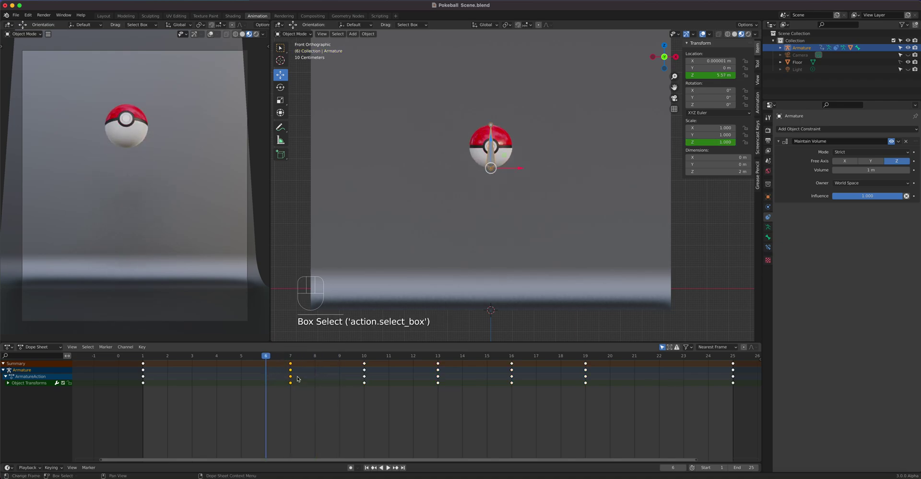
pyautogui.press('g')
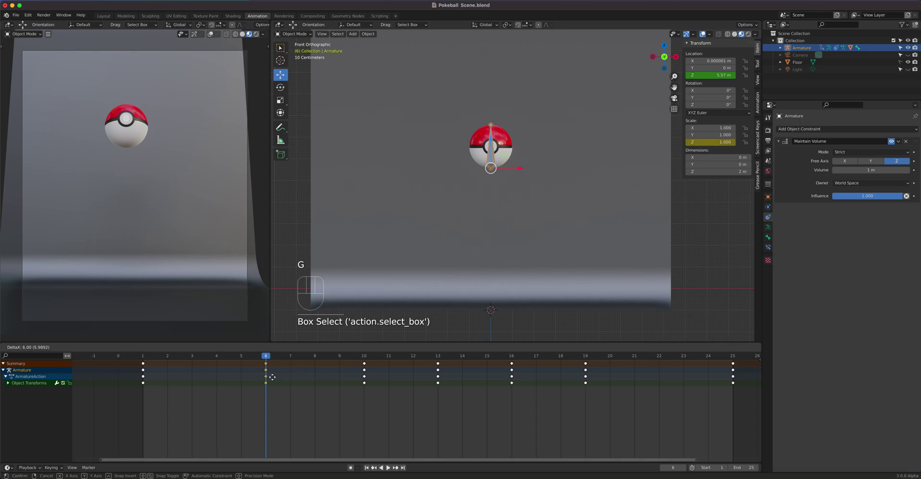
pyautogui.moveTo(265, 358); pyautogui.dragTo(150, 363)
pyautogui.press('space')
pyautogui.press('space')
# Shift the frame-19 keys later to frame 21 and play the retimed bounce.
pyautogui.moveTo(243, 357); pyautogui.dragTo(617, 391)
pyautogui.moveTo(592, 402); pyautogui.dragTo(578, 361)
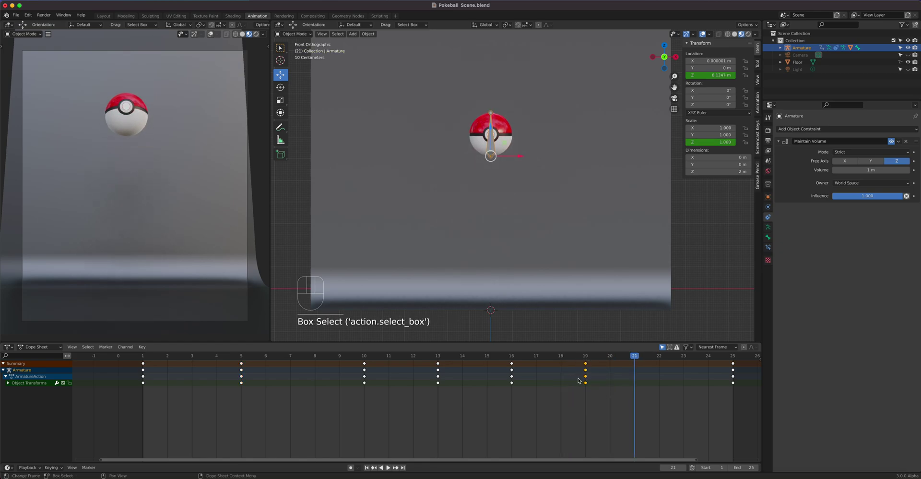
pyautogui.press('g')
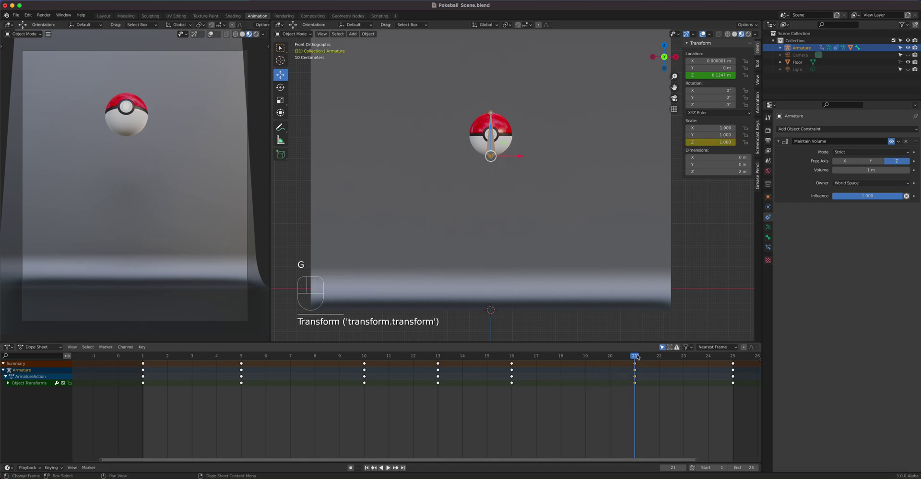
pyautogui.moveTo(634, 358); pyautogui.dragTo(626, 367)
pyautogui.press('space')
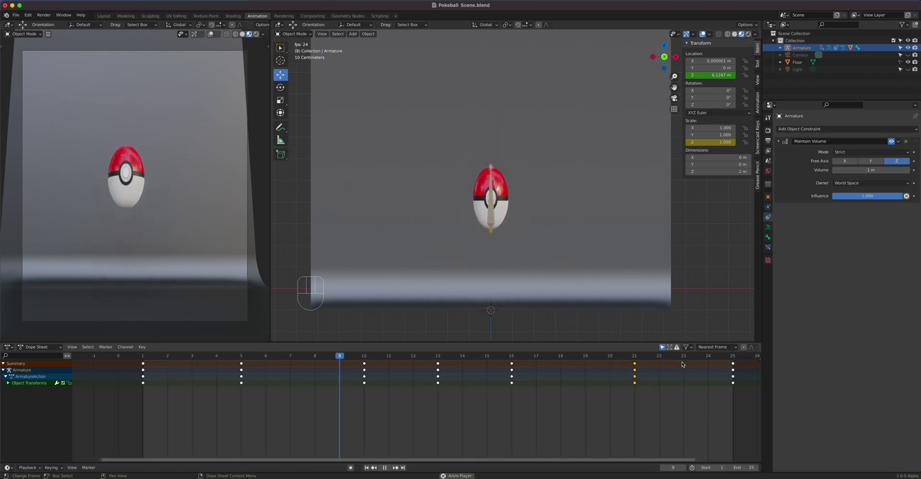
pyautogui.press('space')
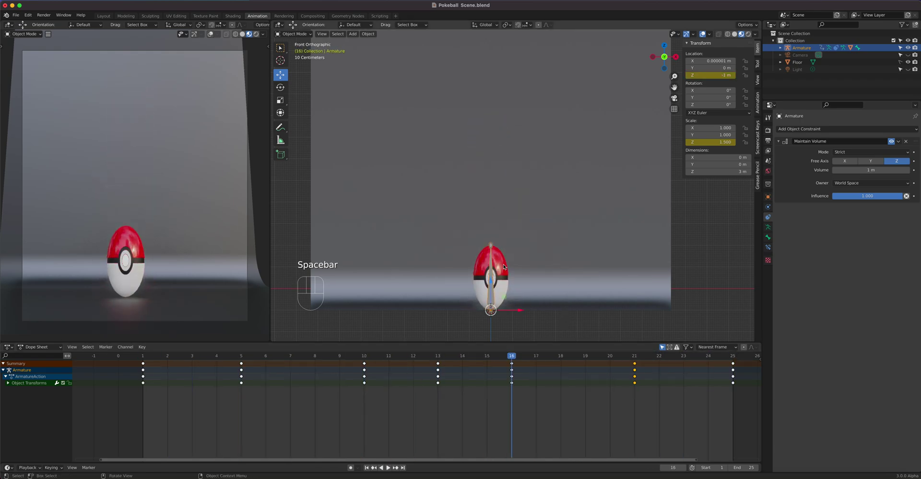
# Select Ball Child and view it centred from the right side in orthographic.
pyautogui.click(504, 265)
pyautogui.moveTo(500, 358); pyautogui.dragTo(198, 370)
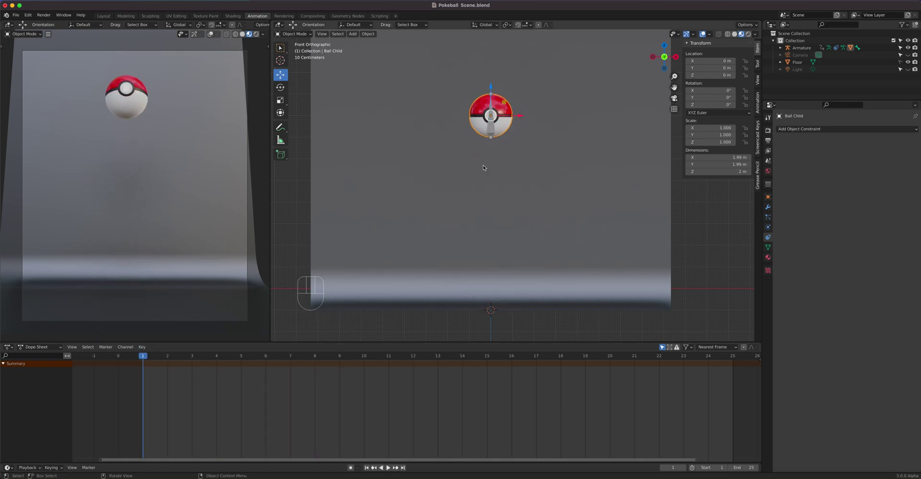
pyautogui.press('KP_3')
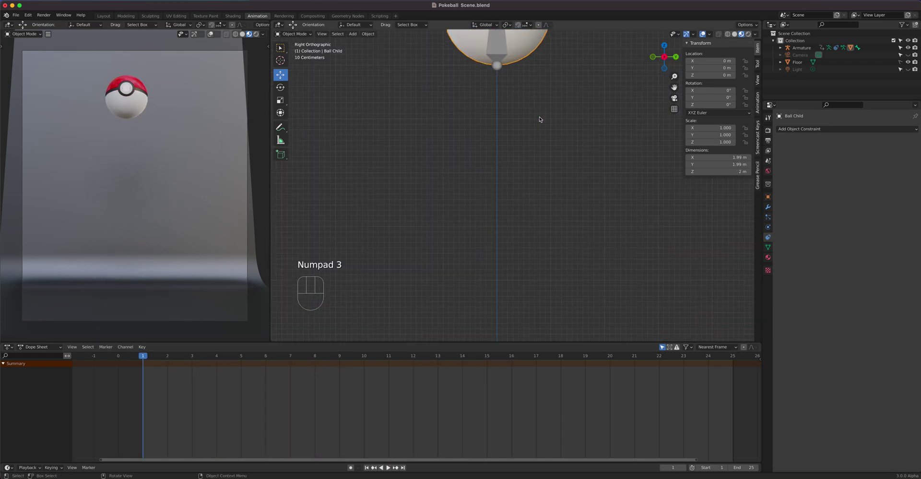
pyautogui.moveTo(553, 125); pyautogui.dragTo(554, 277)
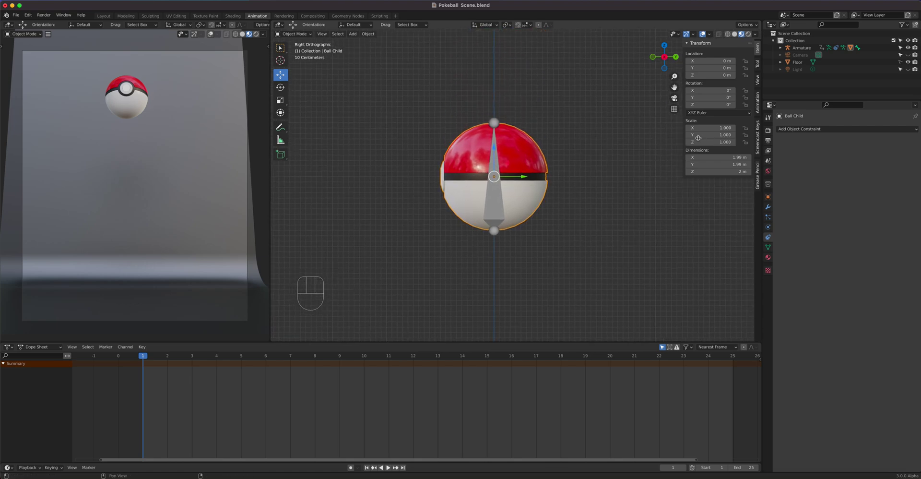
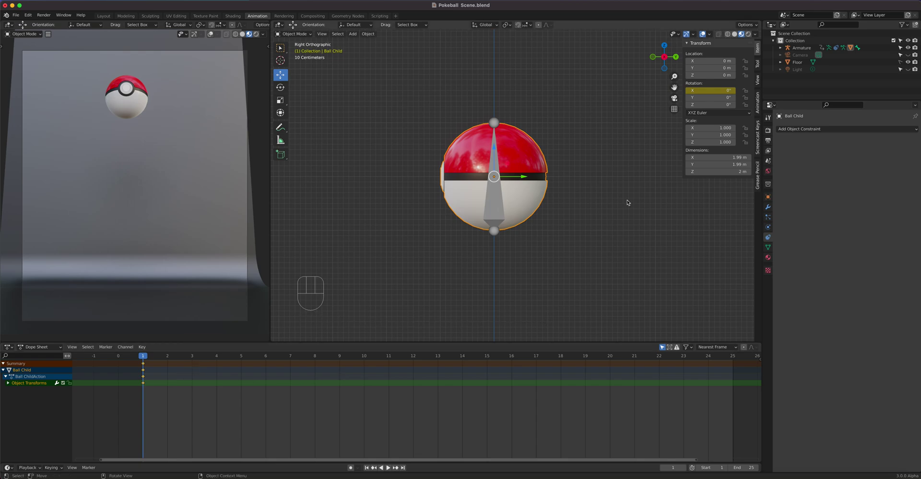
# Key the X rotation at 0° on frame 1 and 180° at frame 10, then slide that key to frame 13.
pyautogui.moveTo(143, 356); pyautogui.dragTo(286, 365)
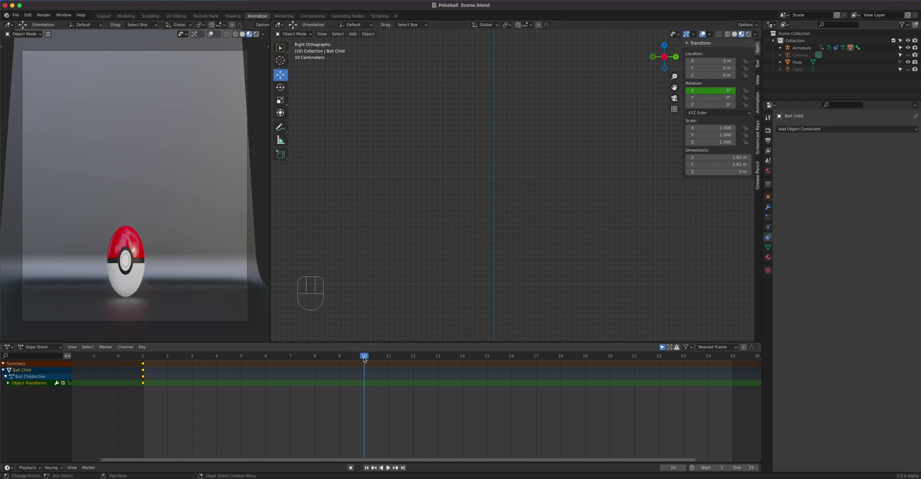
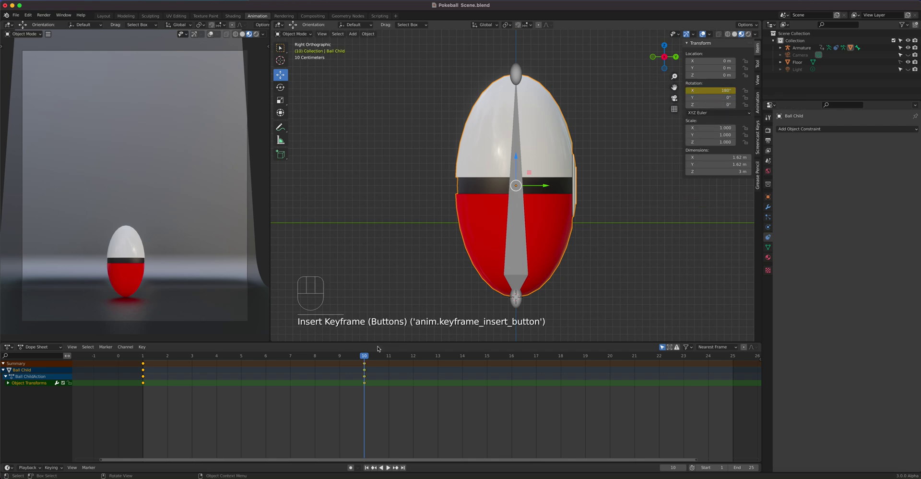
pyautogui.moveTo(368, 356); pyautogui.dragTo(369, 365)
pyautogui.moveTo(378, 395); pyautogui.dragTo(359, 358)
pyautogui.press('g')
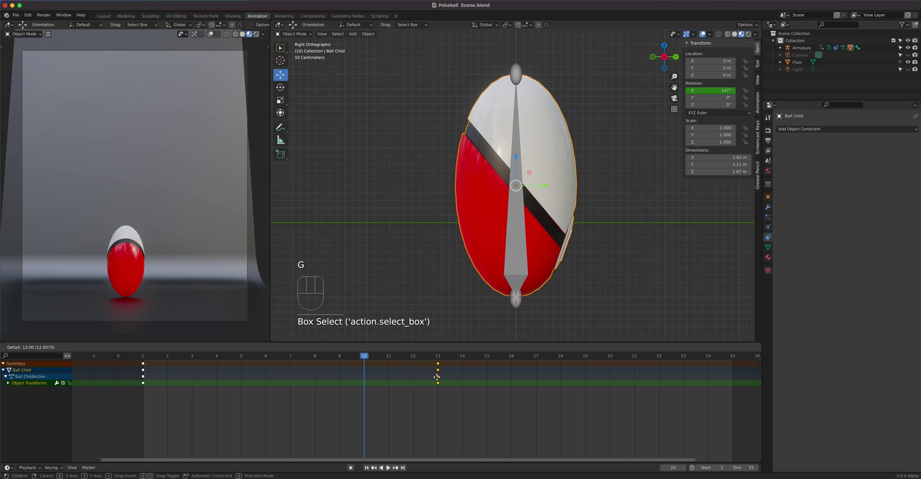
pyautogui.moveTo(436, 355); pyautogui.dragTo(720, 350)
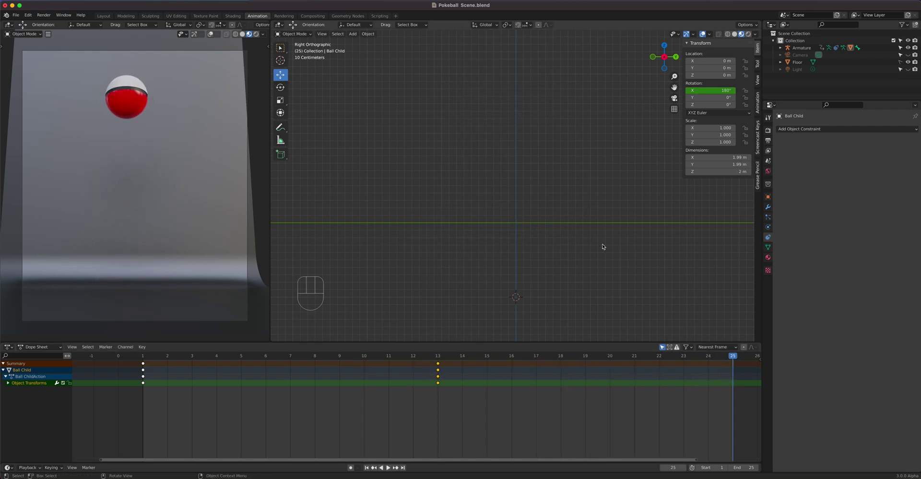
pyautogui.press('KP_Decimal')
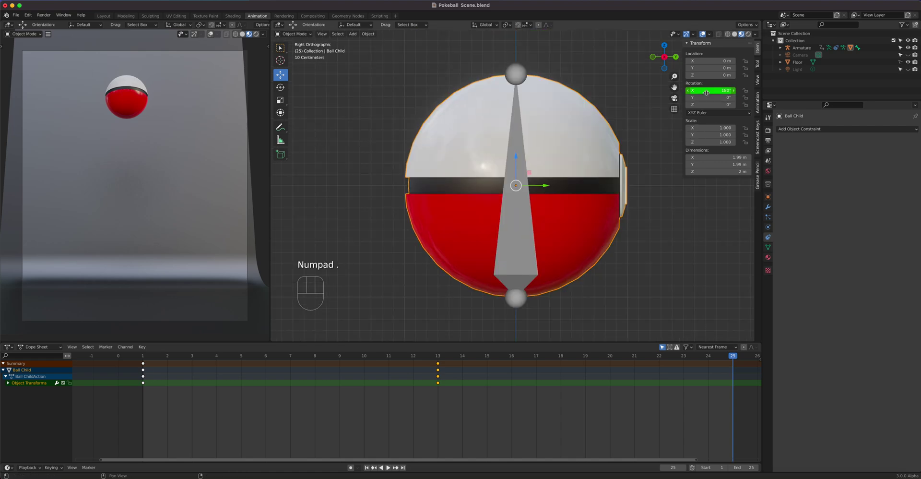